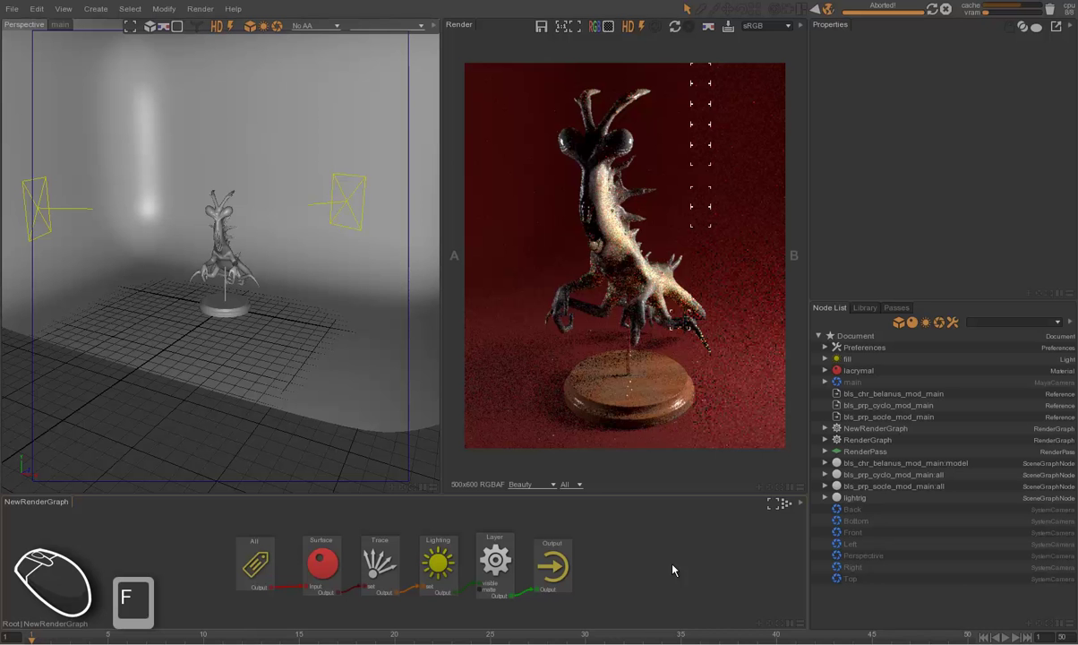
# Bring up the Passes list and expand RenderPass down to its layer and Beauty output.
pyautogui.click(669, 570)
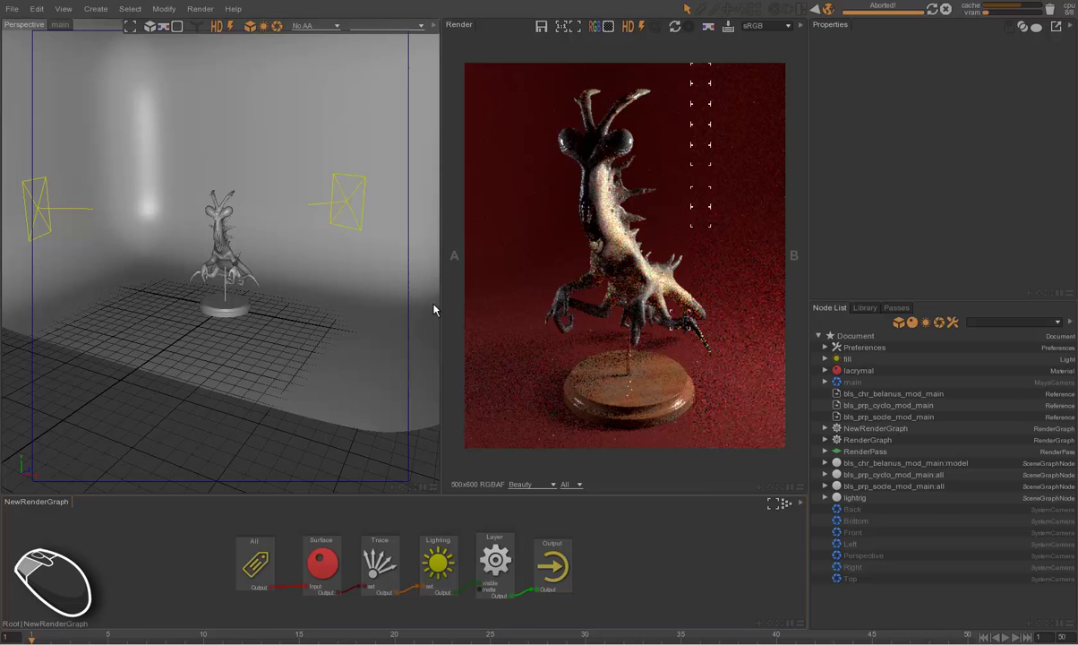
pyautogui.click(722, 582)
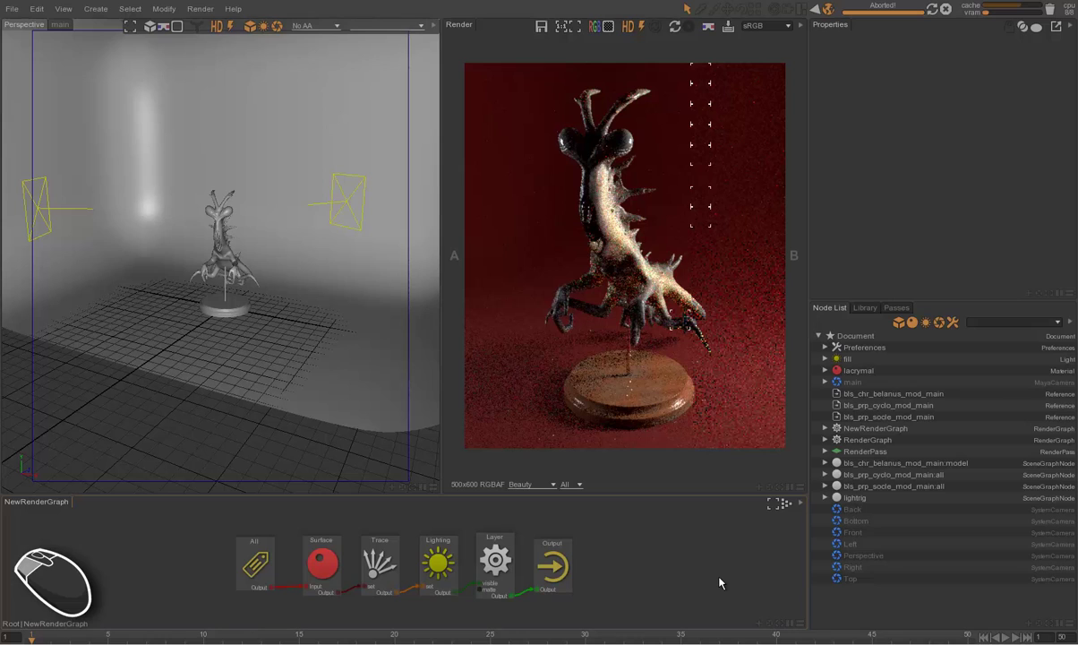
pyautogui.click(899, 310)
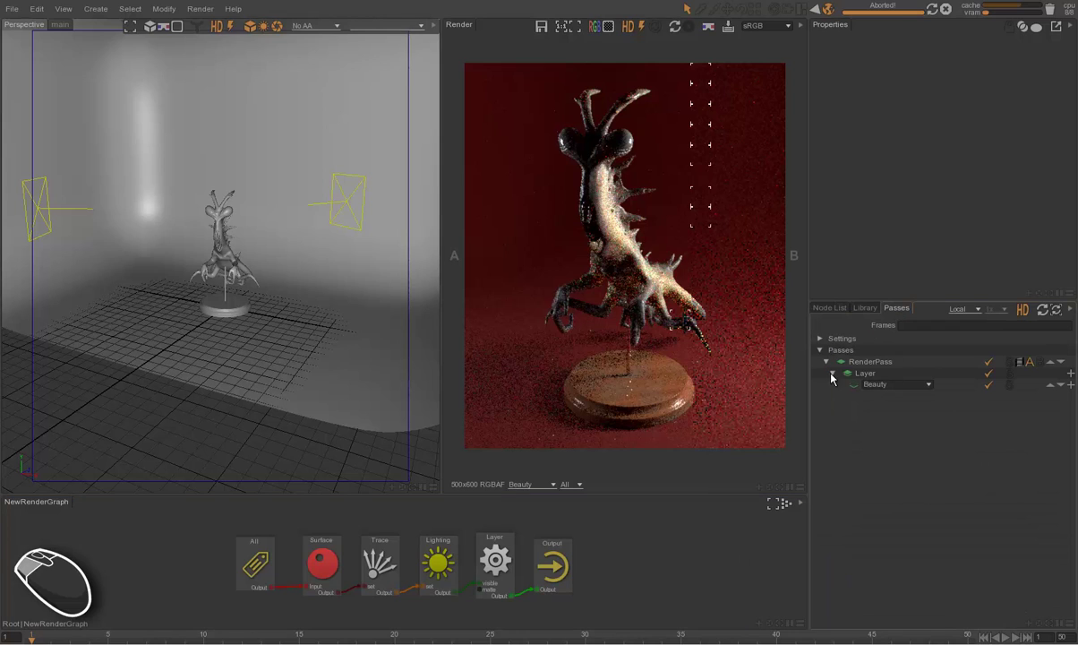
pyautogui.click(836, 377)
pyautogui.click(835, 366)
pyautogui.click(875, 360)
pyautogui.click(866, 362)
pyautogui.click(874, 368)
pyautogui.click(833, 365)
# Inspect the properties of RenderPass, its render layer and the Beauty output in turn.
pyautogui.click(840, 378)
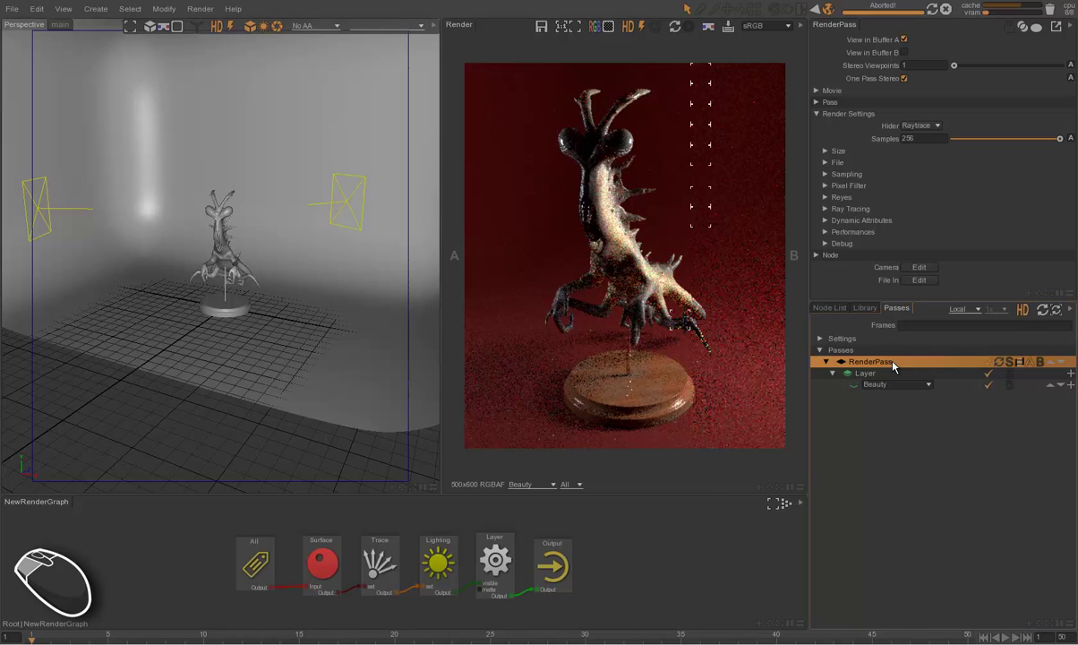
pyautogui.click(866, 377)
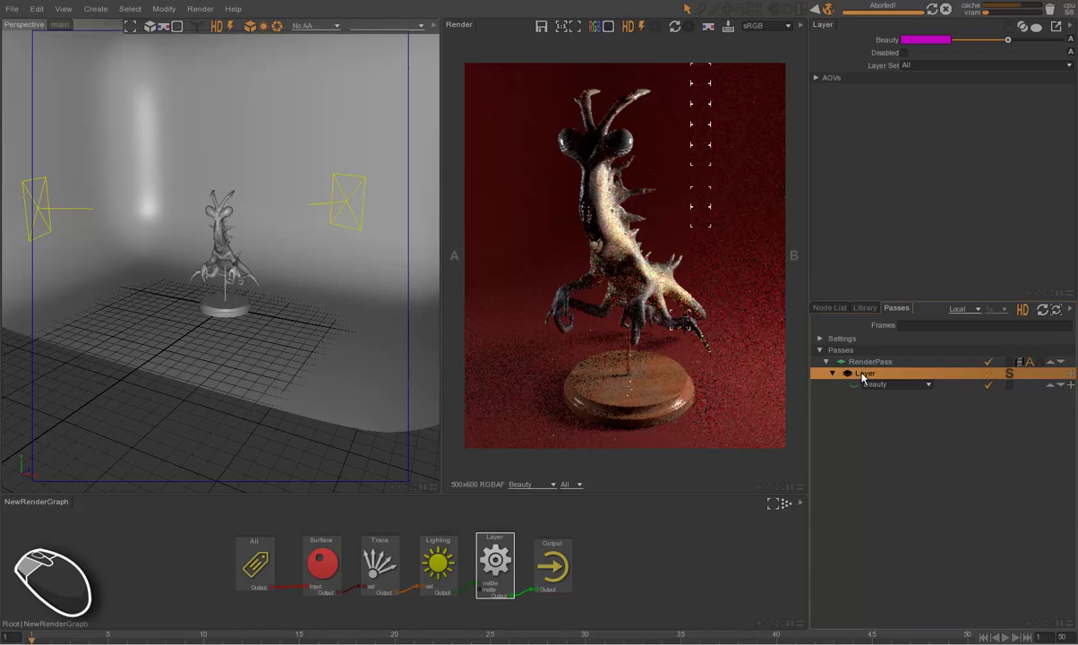
pyautogui.click(852, 386)
pyautogui.click(857, 386)
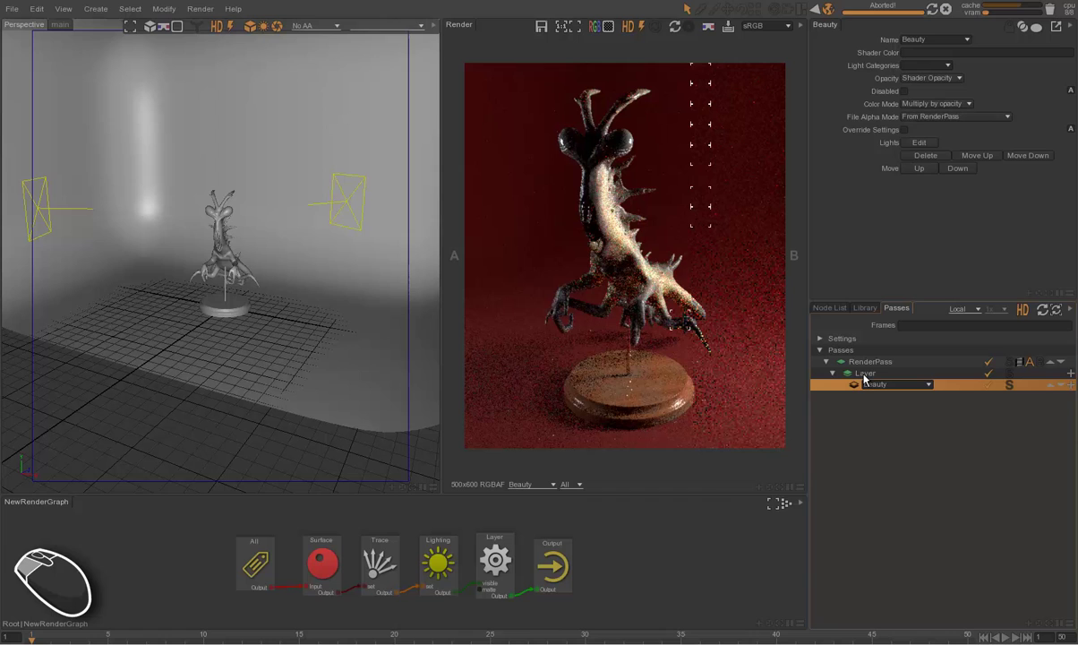
# Select the bls_chr_belanus_mod_main:model character in the scene node list.
pyautogui.click(756, 566)
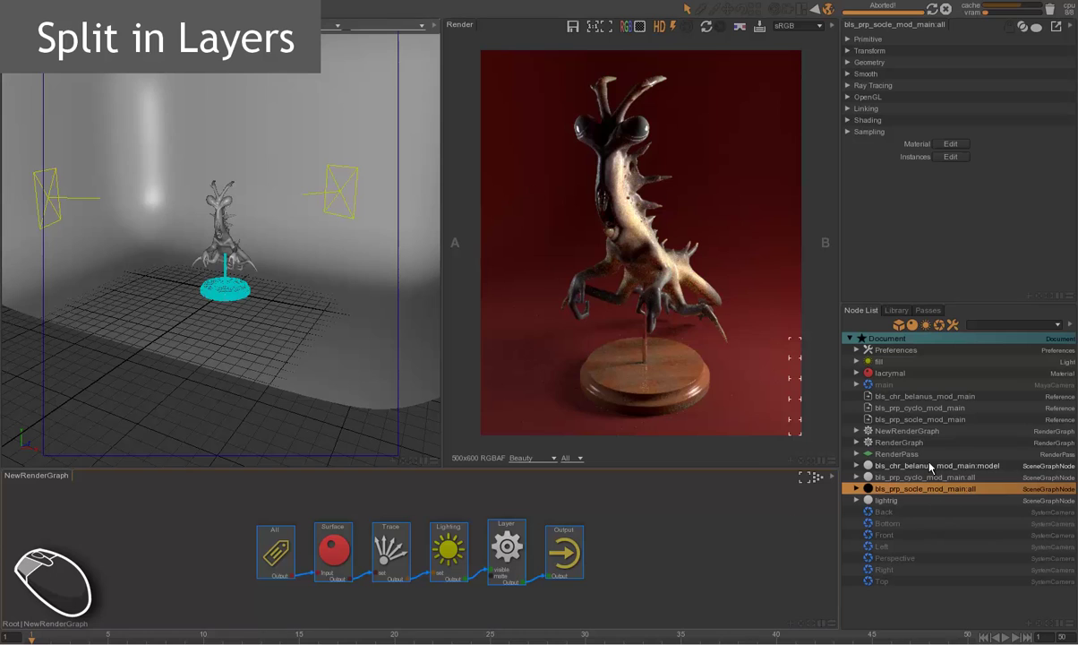
pyautogui.click(935, 464)
pyautogui.click(904, 478)
pyautogui.click(911, 490)
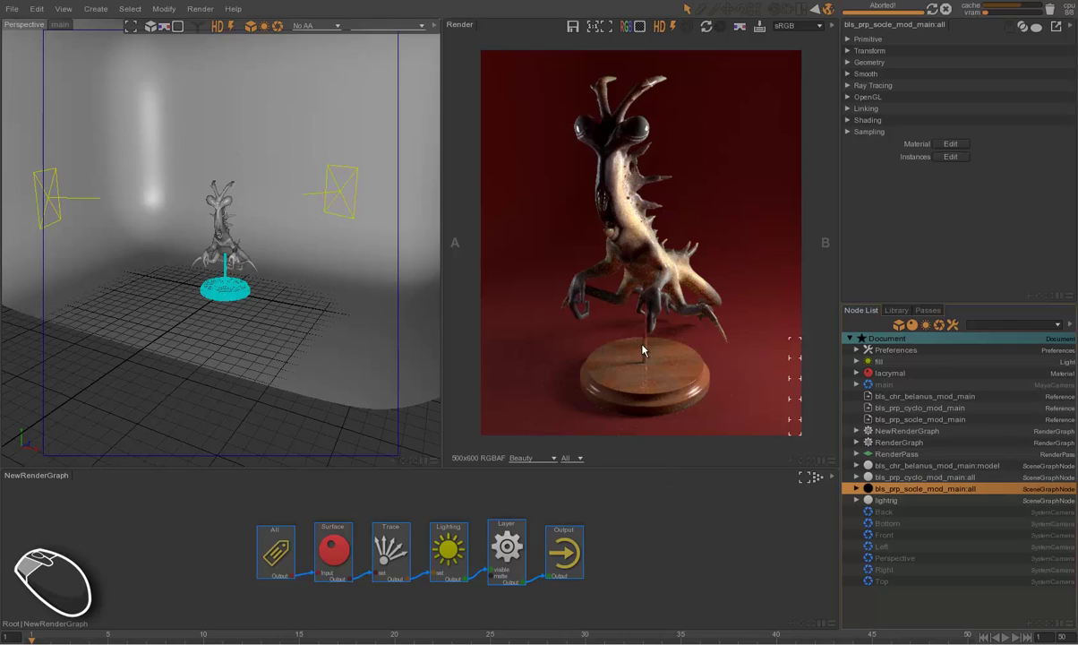
pyautogui.click(650, 354)
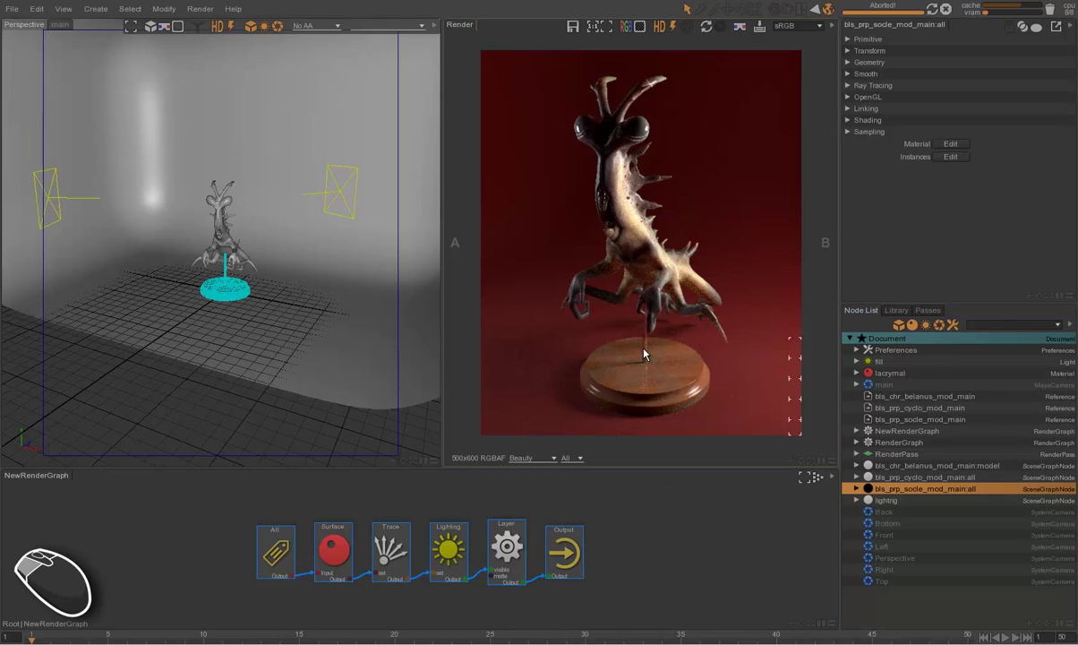
pyautogui.click(907, 474)
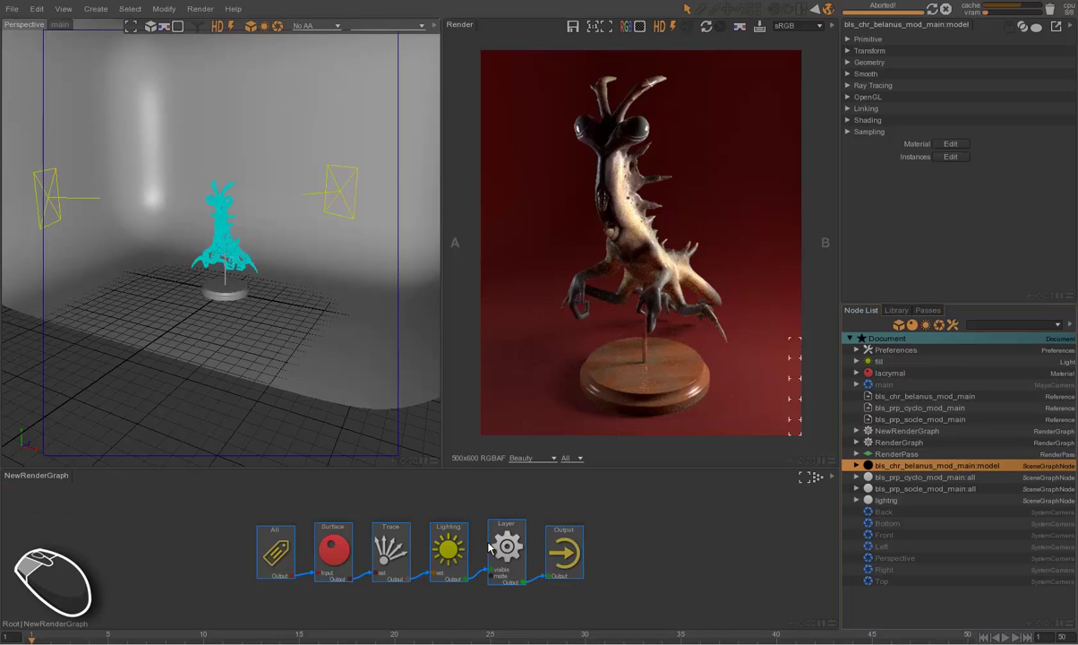
# Select the pass's render layer, then return to the scene node list.
pyautogui.click(941, 315)
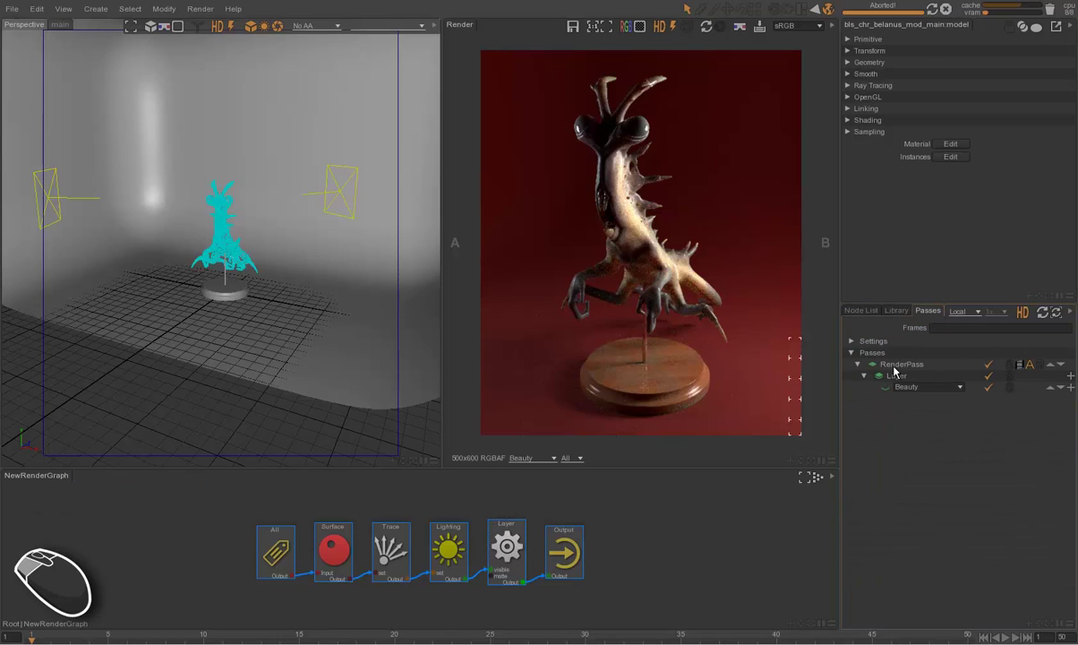
pyautogui.click(907, 377)
pyautogui.click(905, 377)
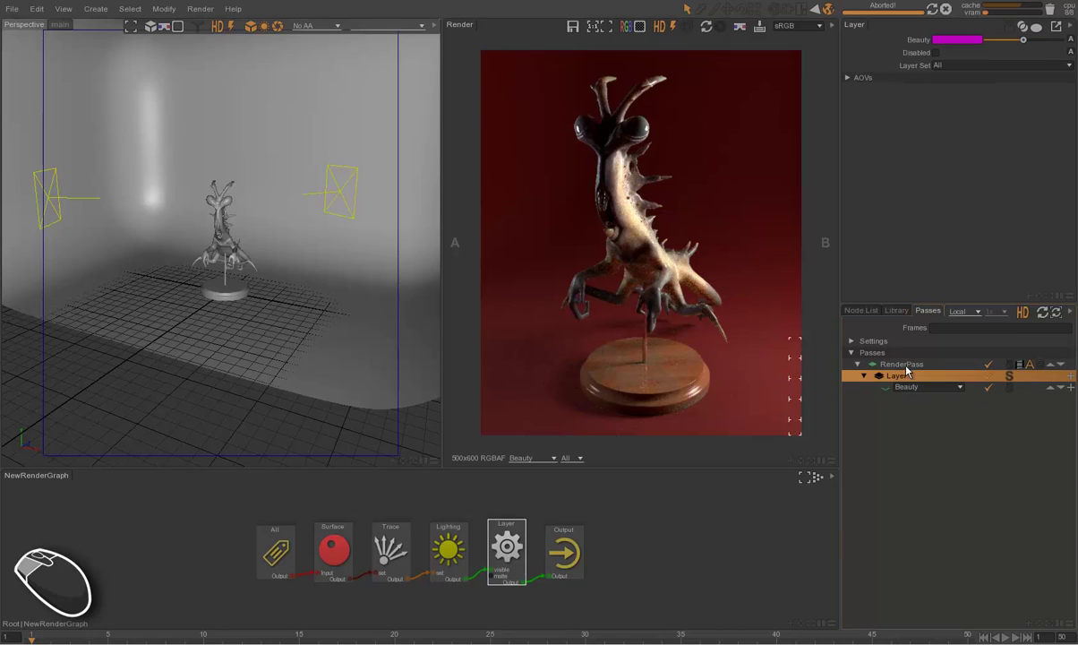
pyautogui.click(861, 317)
pyautogui.click(624, 533)
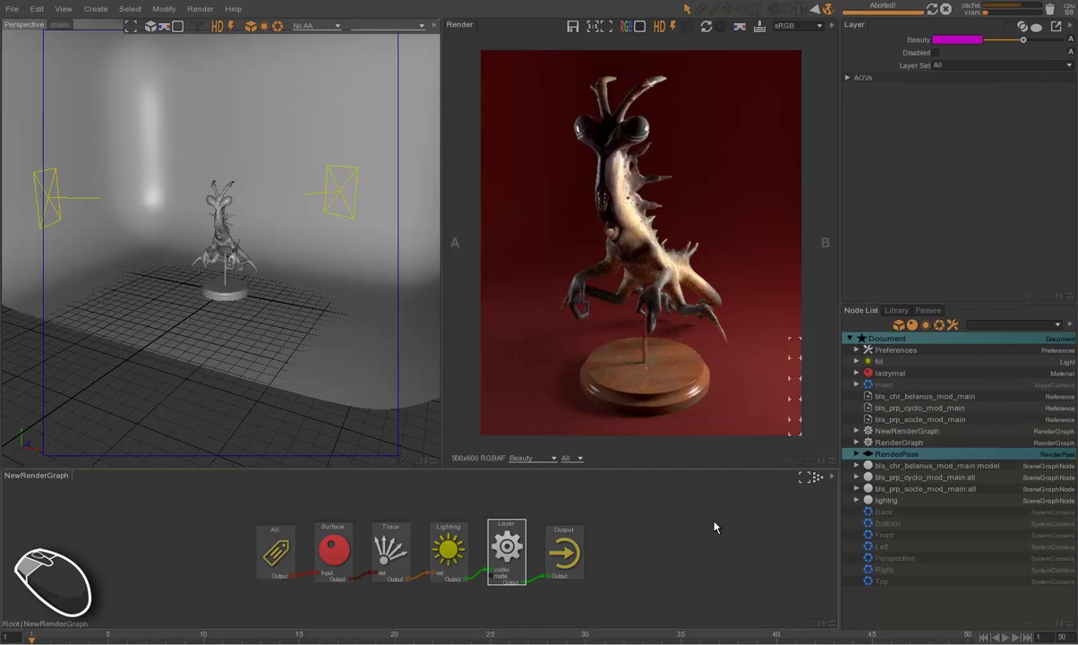
pyautogui.click(718, 529)
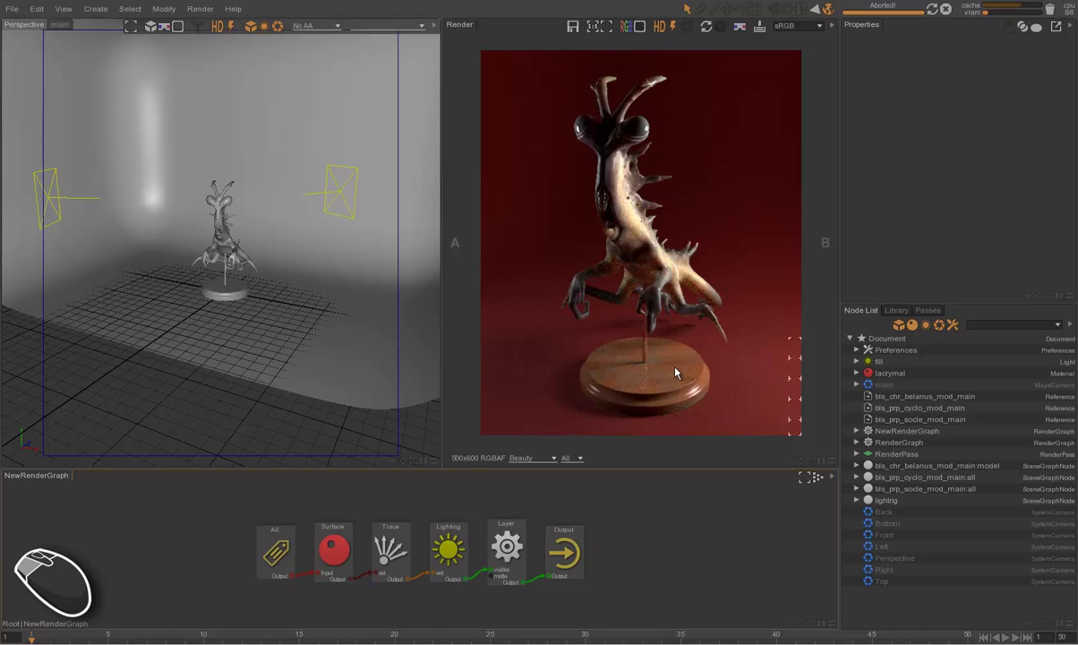
# Rename the render layer under RenderPass to Character.
pyautogui.click(931, 312)
pyautogui.click(908, 382)
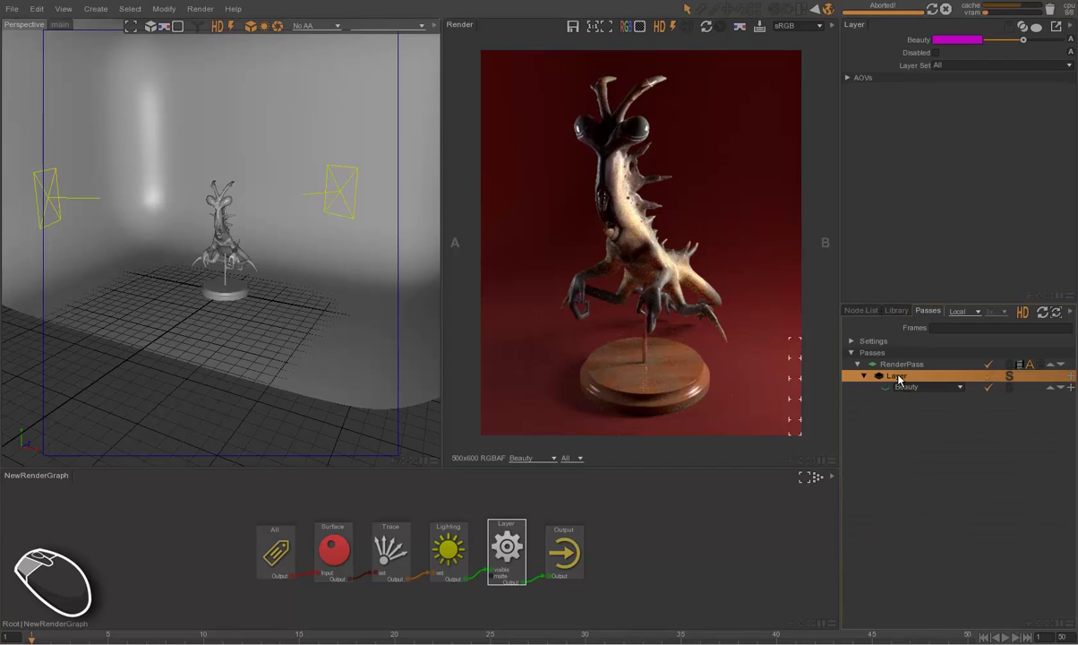
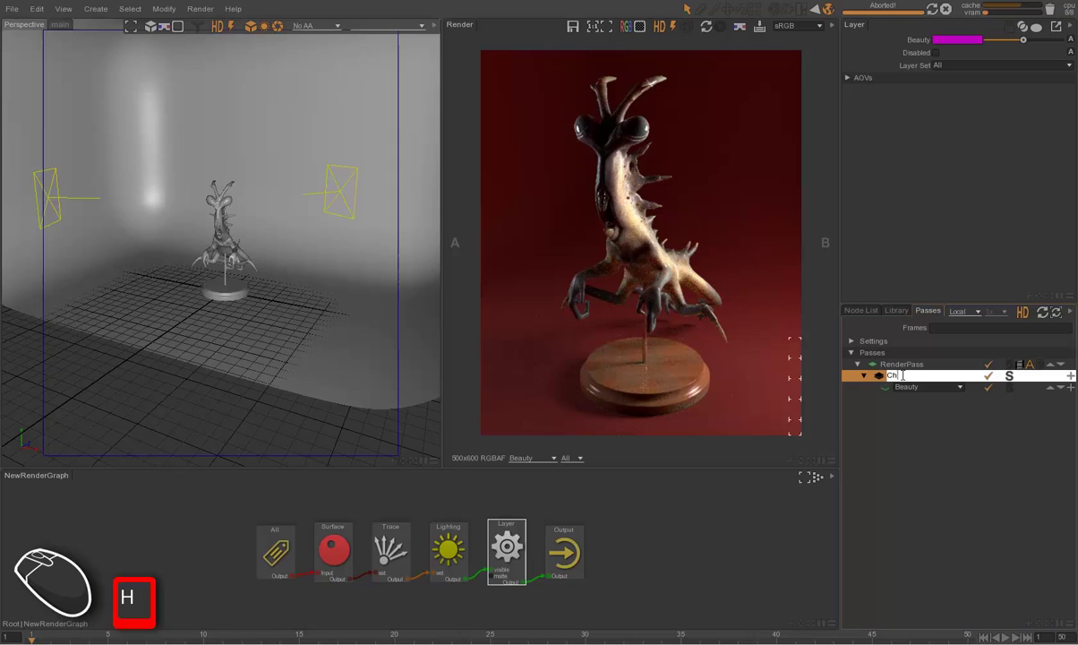
pyautogui.press('Return')
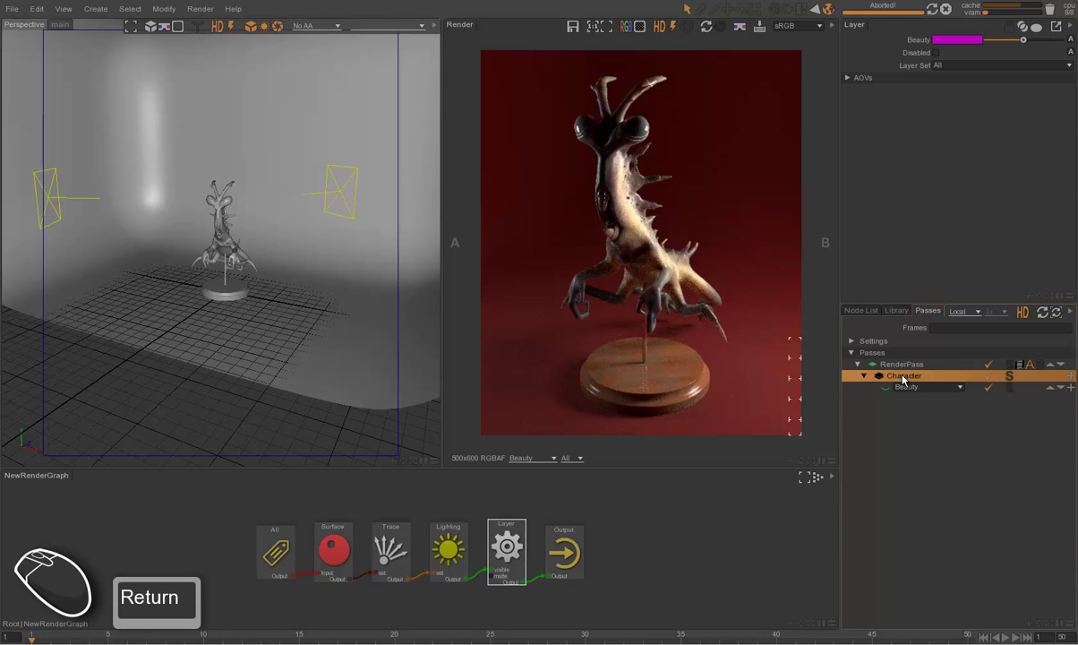
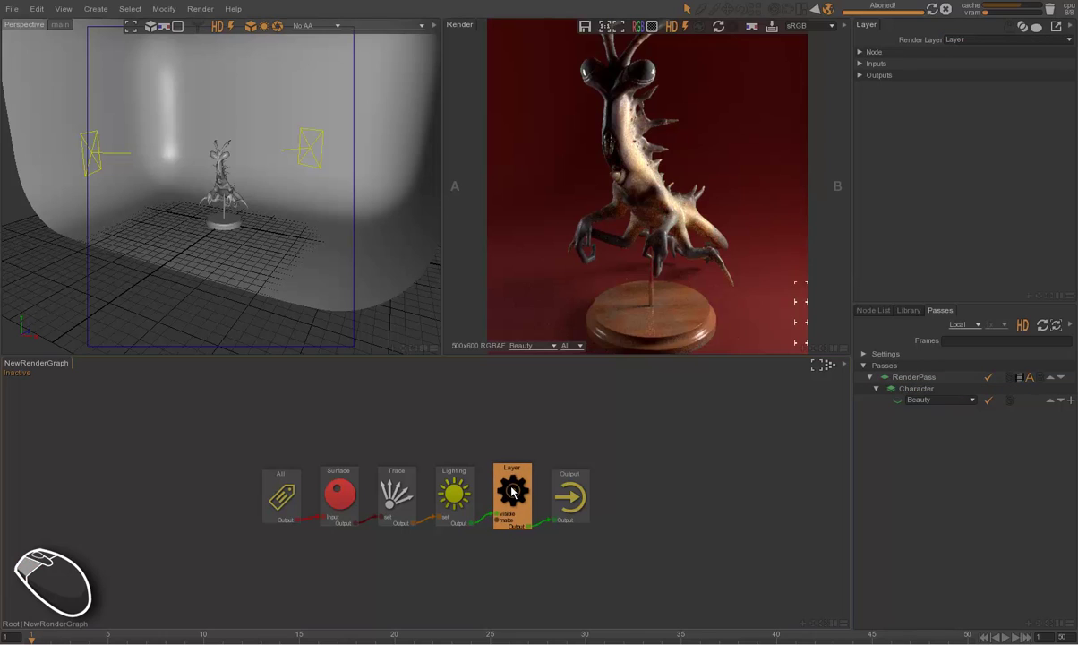
# Delete the layer node from NewRenderGraph and return to the scene node list.
pyautogui.press('Delete')
pyautogui.moveTo(698, 229); pyautogui.dragTo(688, 234)
pyautogui.middleClick(677, 296)
pyautogui.click(656, 316)
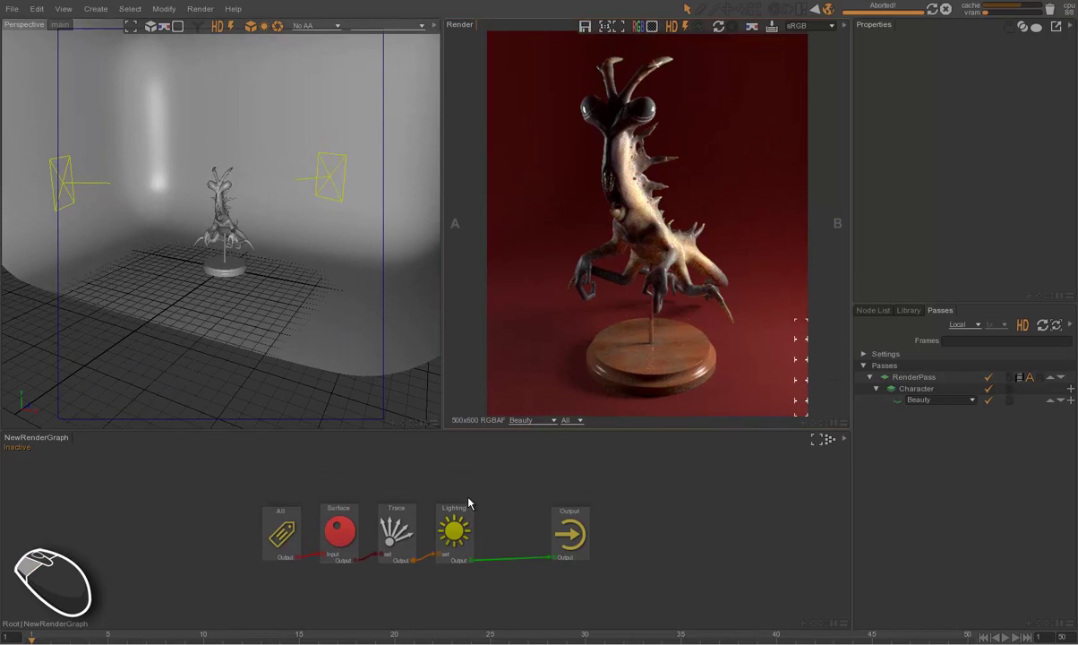
pyautogui.click(875, 322)
pyautogui.click(879, 317)
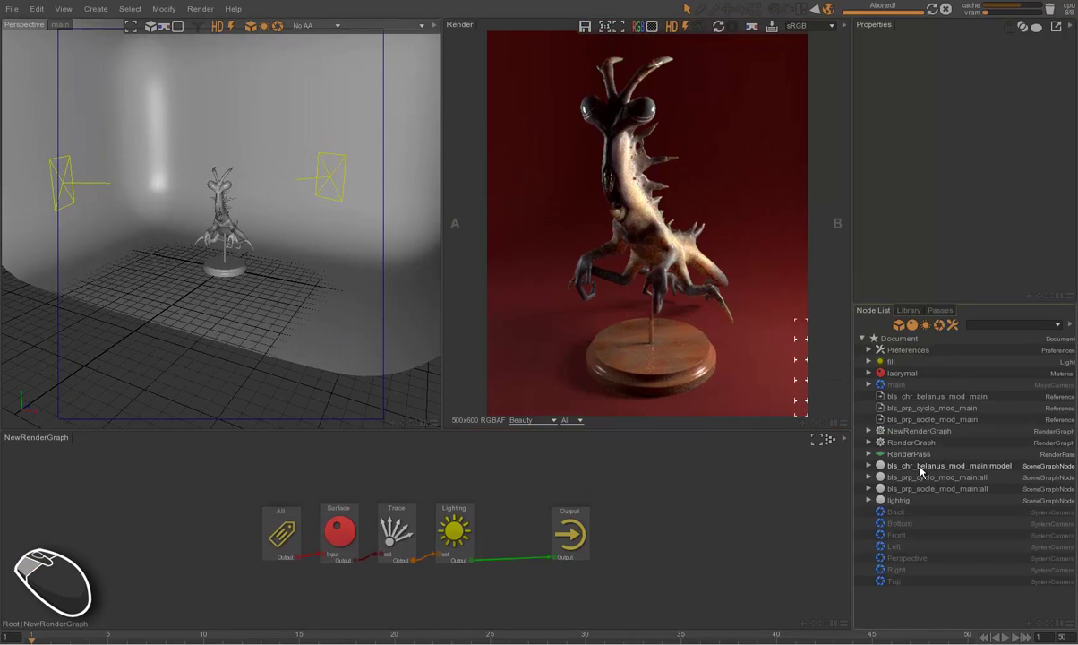
# Select the character model and relaunch the pass render with F5.
pyautogui.click(924, 474)
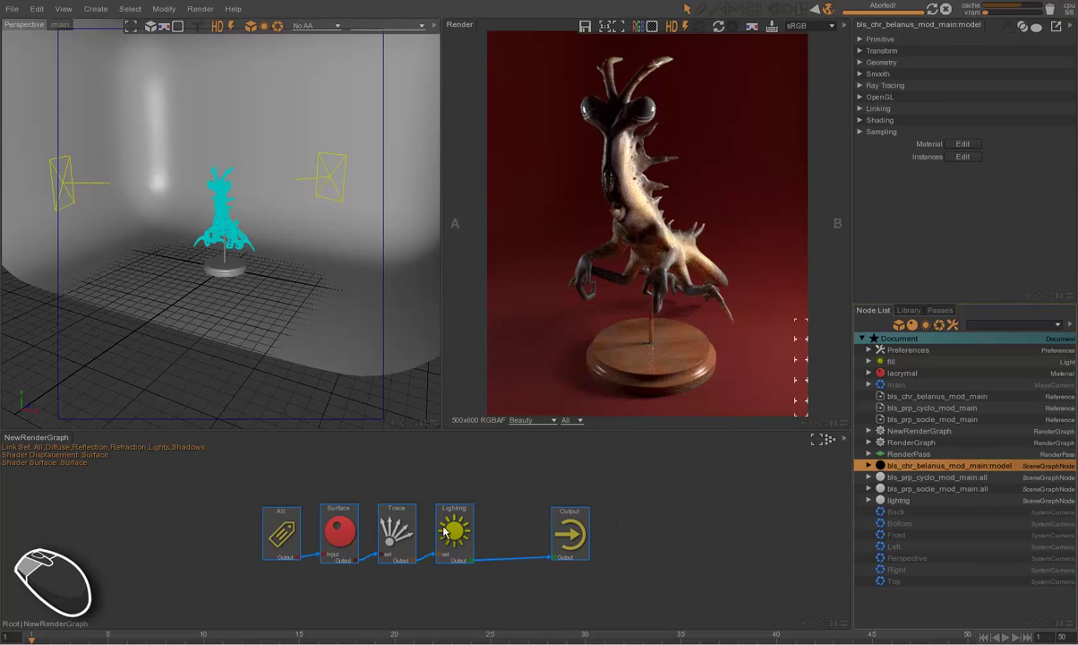
pyautogui.click(597, 240)
pyautogui.press('F5')
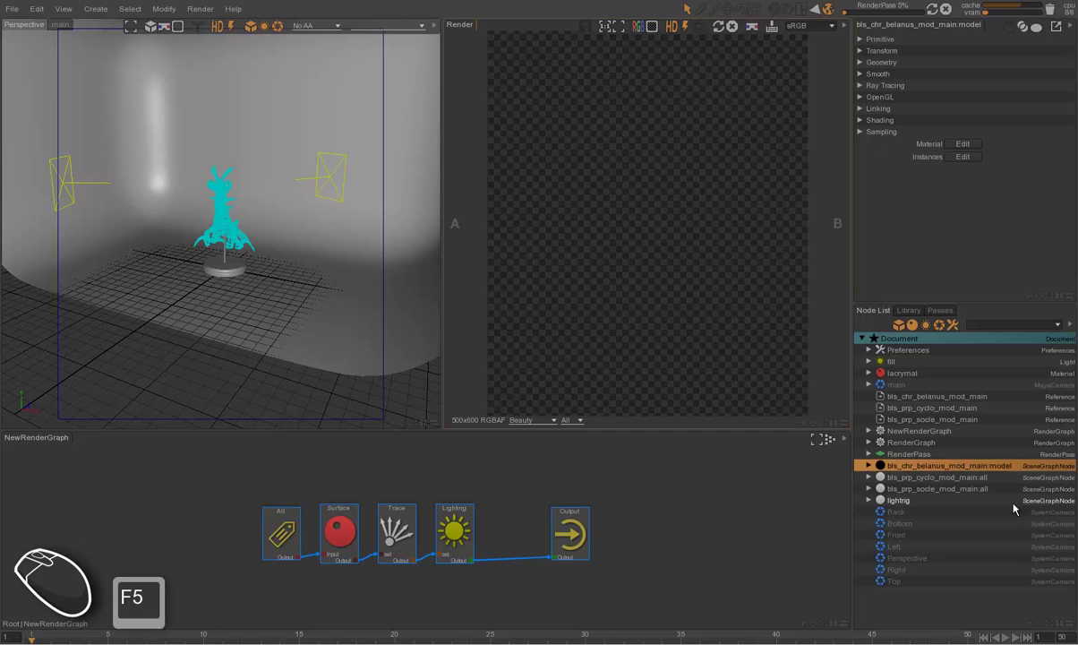
pyautogui.moveTo(950, 470); pyautogui.dragTo(311, 597)
# Drop the Character layer and character model into the graph and wire model → layer → merge.
pyautogui.click(312, 617)
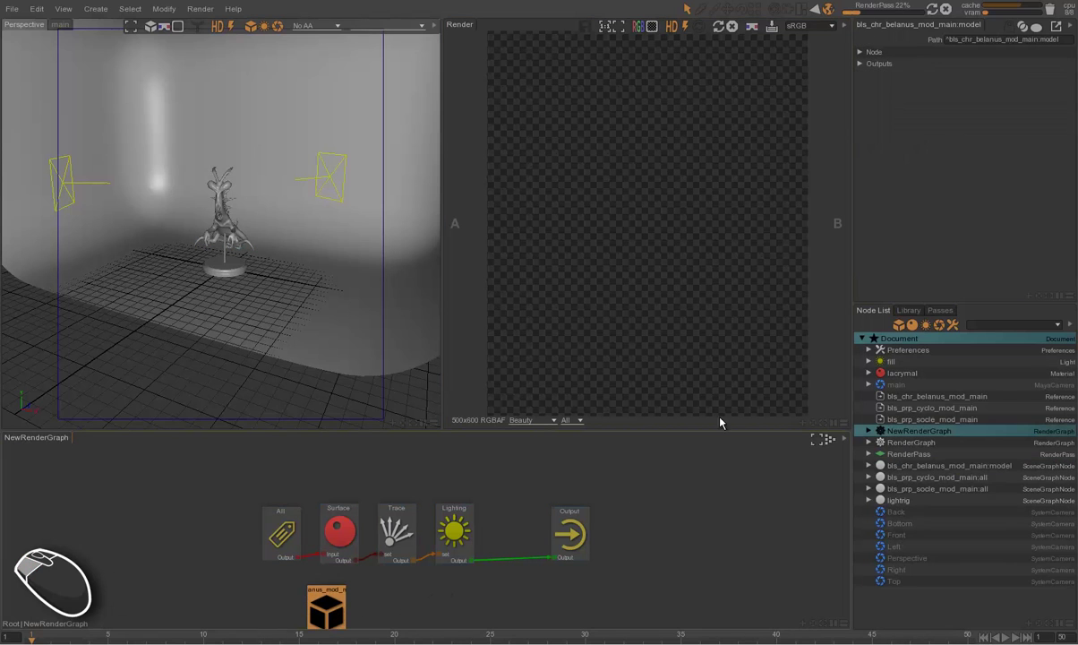
pyautogui.middleClick(621, 470)
pyautogui.click(954, 308)
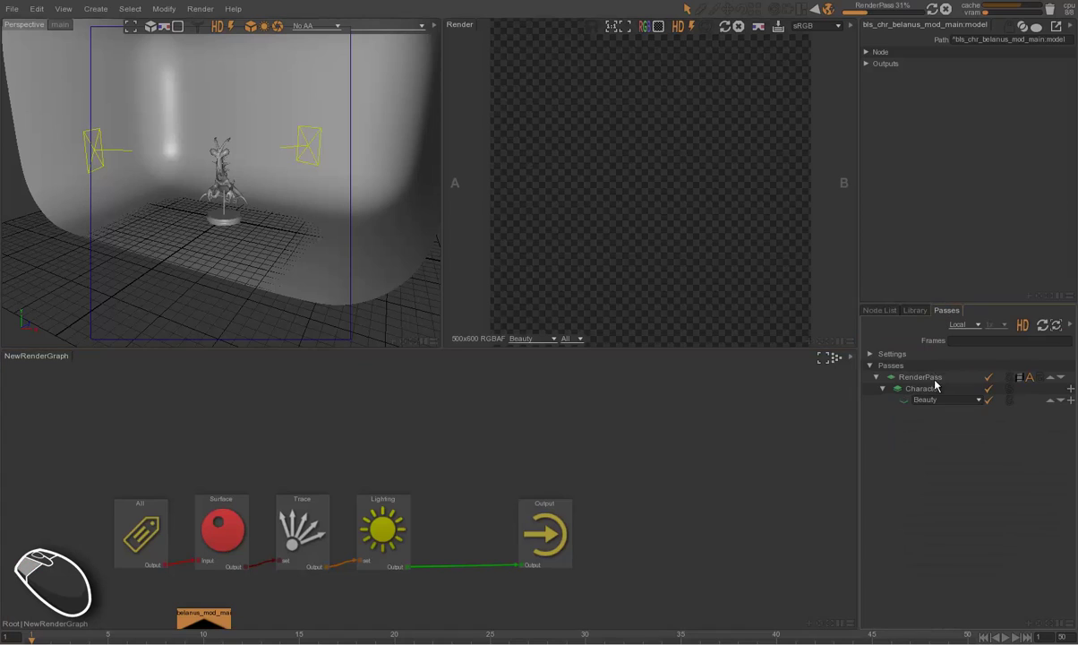
pyautogui.moveTo(928, 392); pyautogui.dragTo(361, 593)
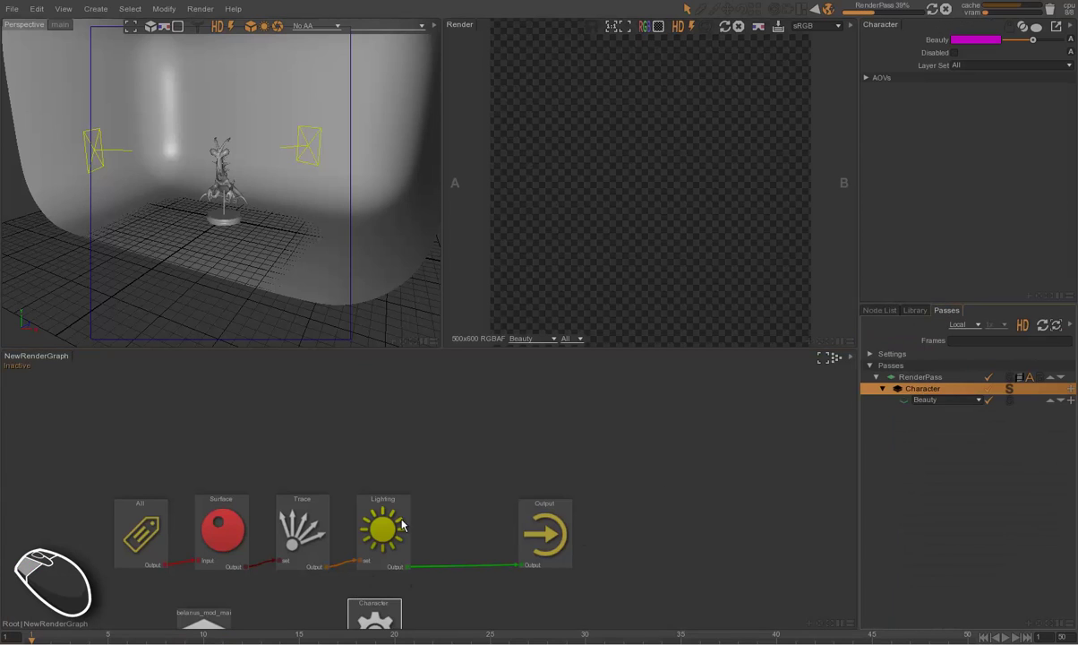
pyautogui.moveTo(401, 511); pyautogui.dragTo(423, 394)
pyautogui.moveTo(253, 515); pyautogui.dragTo(382, 523)
pyautogui.moveTo(423, 511); pyautogui.dragTo(505, 445)
# Set the merge node's Mode to override and tidy the character model node's position.
pyautogui.click(496, 457)
pyautogui.click(965, 45)
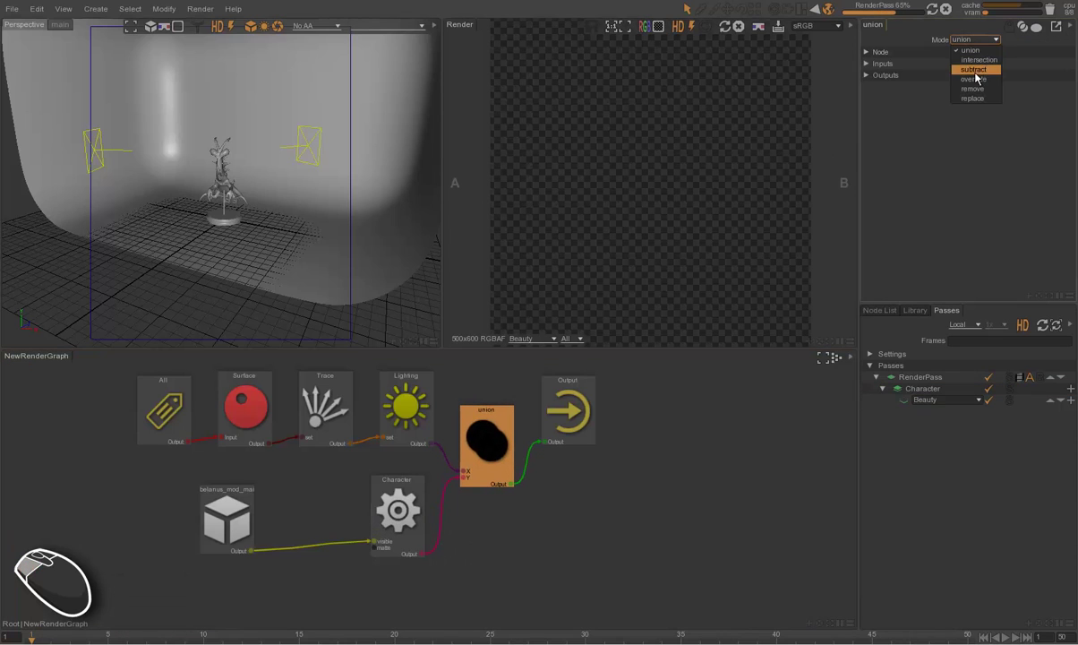
pyautogui.click(978, 88)
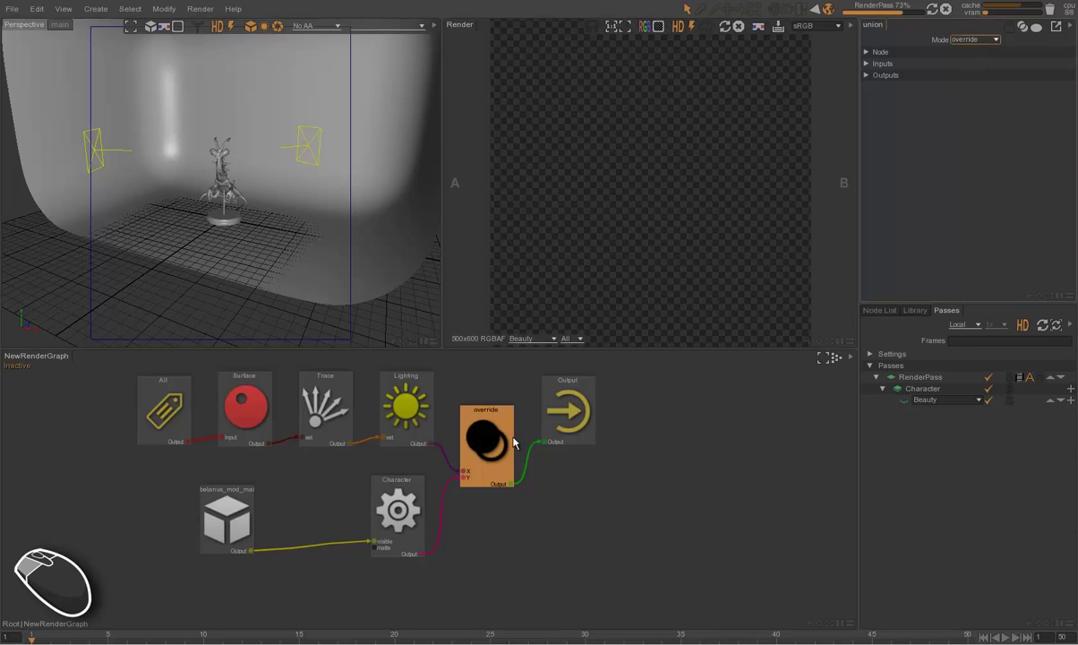
pyautogui.moveTo(239, 518); pyautogui.dragTo(317, 515)
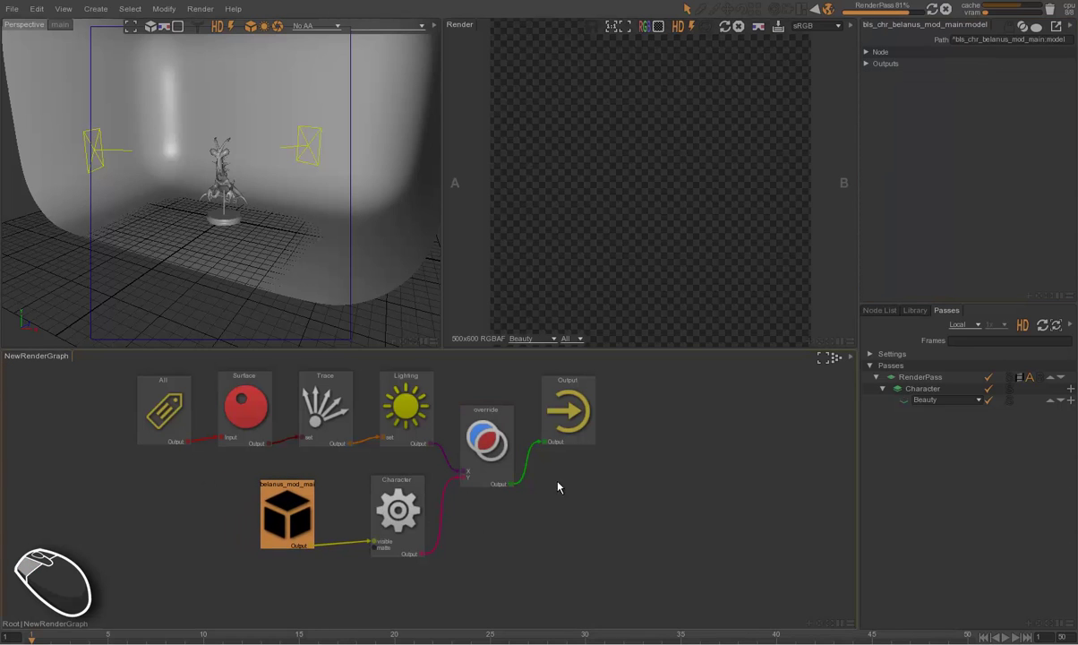
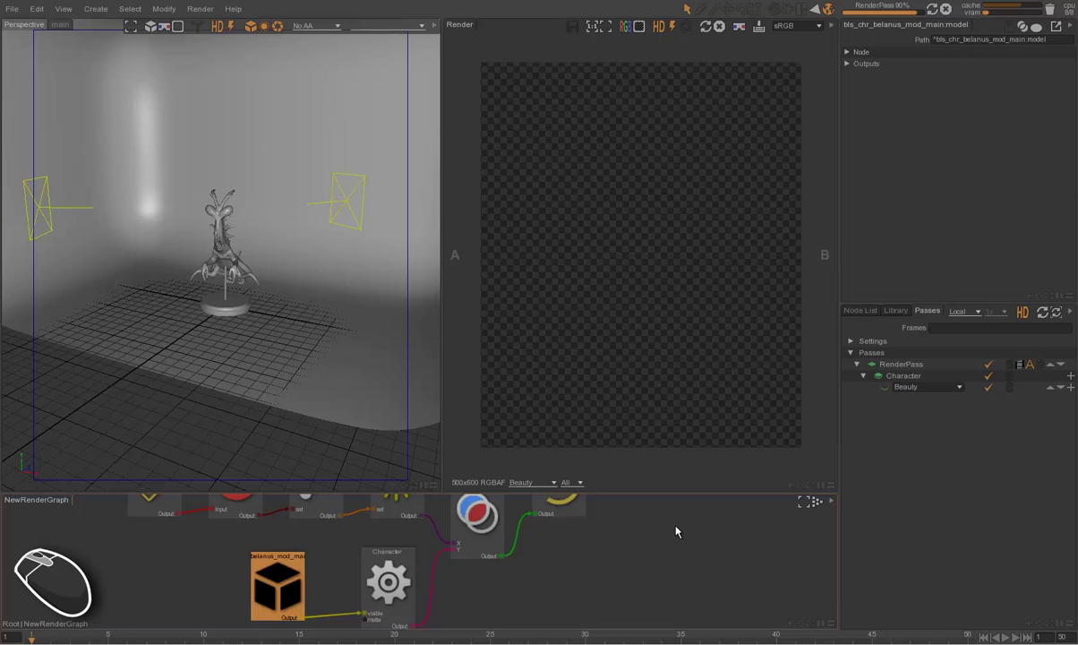
# Re-render the pass with F5 so the creature shows alone in the Beauty output.
pyautogui.click(676, 455)
pyautogui.press('F5')
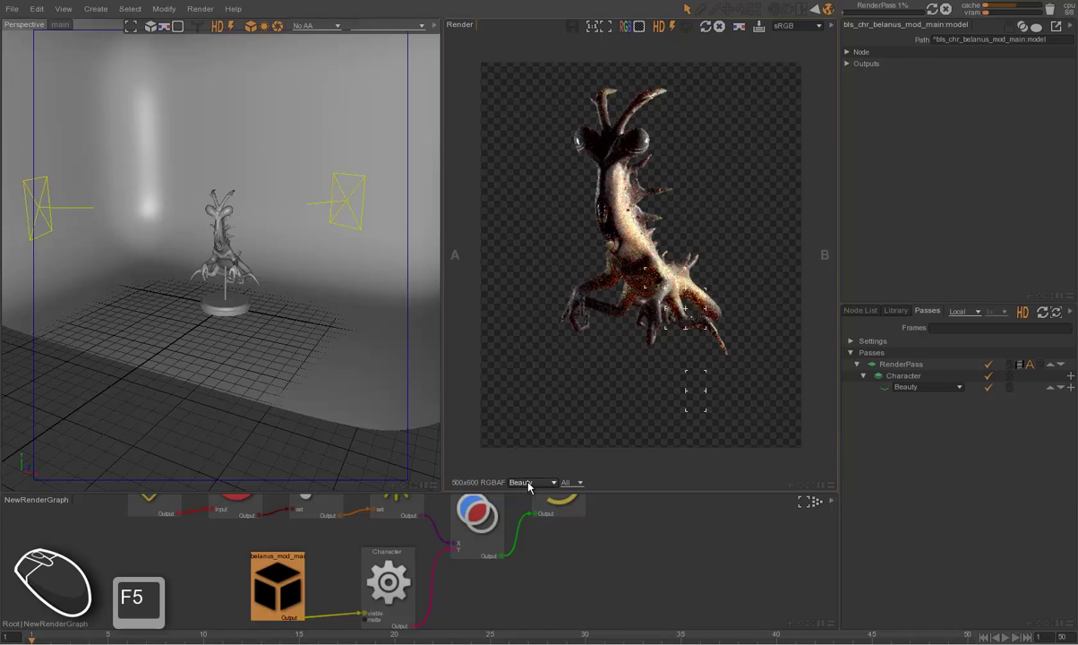
pyautogui.middleClick(676, 429)
# Duplicate the Character layer as a Set layer and place its node in the graph.
pyautogui.click(905, 378)
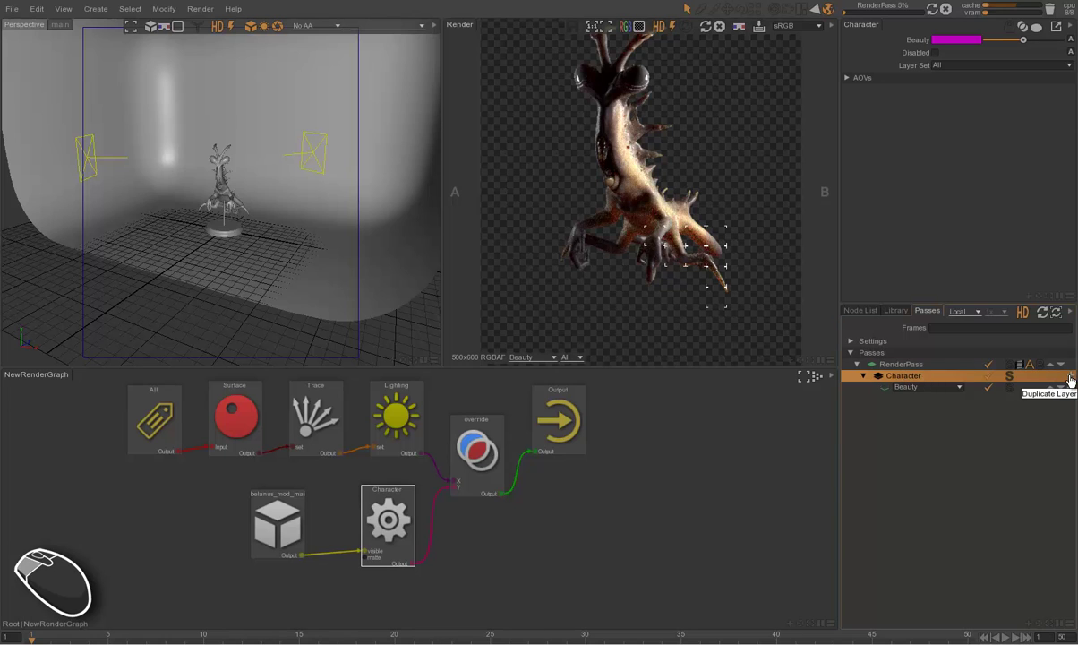
pyautogui.click(1068, 379)
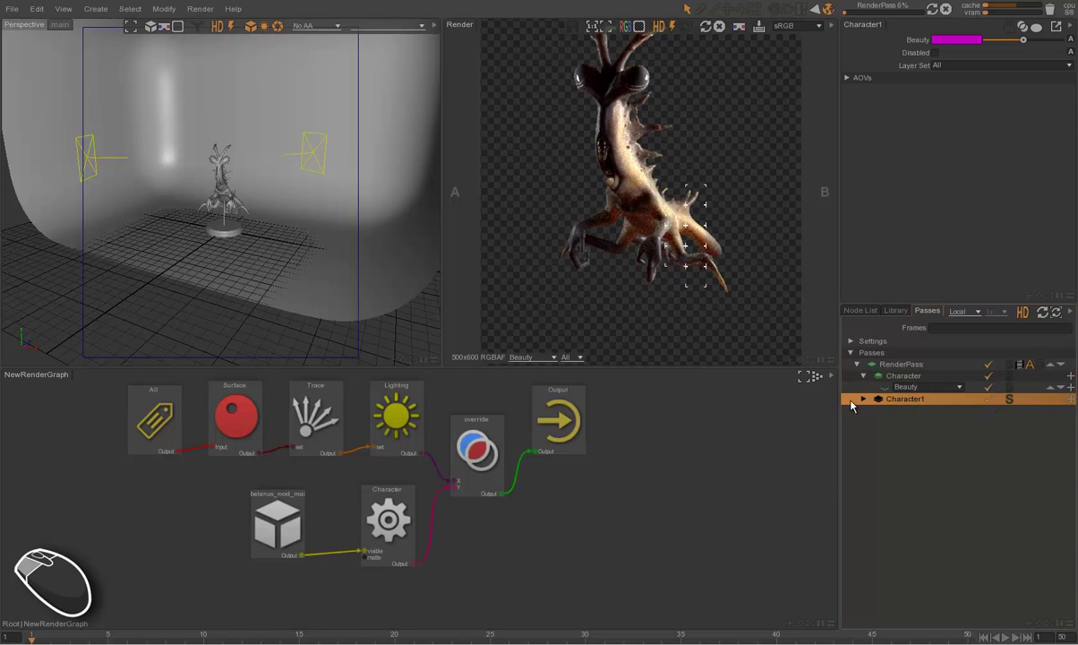
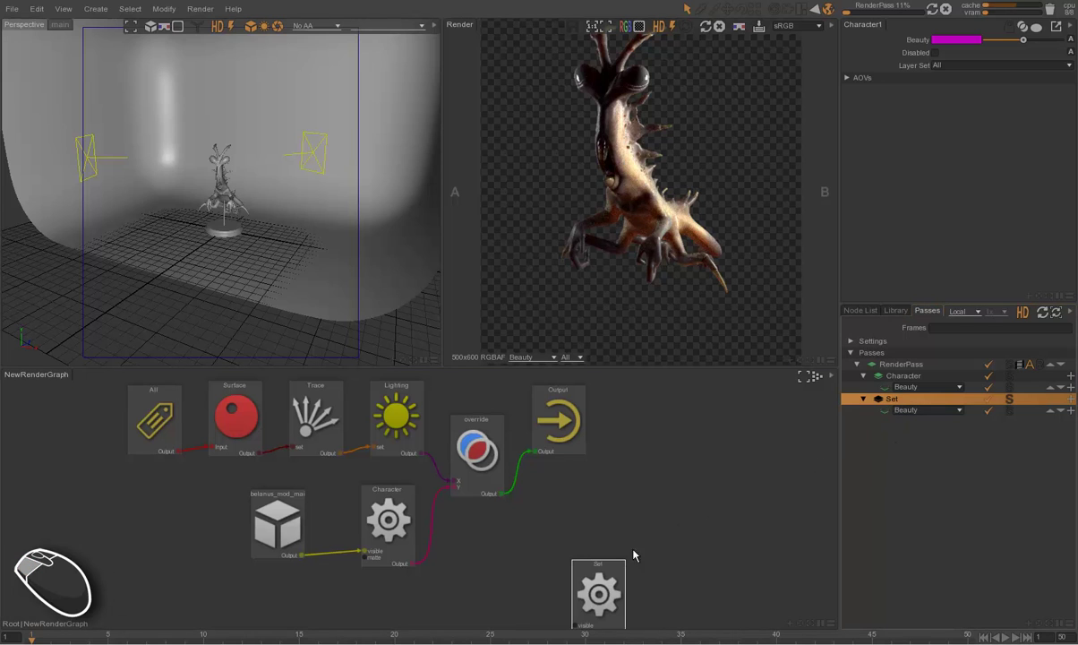
pyautogui.click(864, 311)
pyautogui.moveTo(658, 508); pyautogui.dragTo(676, 385)
# Union the cyclo and socle set models and feed the result into the Set layer.
pyautogui.click(912, 483)
pyautogui.click(912, 492)
pyautogui.click(925, 482)
pyautogui.moveTo(344, 559); pyautogui.dragTo(347, 591)
pyautogui.click(361, 519)
pyautogui.moveTo(349, 599); pyautogui.dragTo(388, 555)
pyautogui.click(474, 517)
# Merge the Set layer with the character result into Output through a new override-mode union.
pyautogui.moveTo(495, 511); pyautogui.dragTo(582, 487)
pyautogui.moveTo(579, 492); pyautogui.dragTo(514, 536)
pyautogui.moveTo(551, 404); pyautogui.dragTo(587, 456)
pyautogui.moveTo(504, 524); pyautogui.dragTo(463, 493)
pyautogui.moveTo(494, 485); pyautogui.dragTo(555, 425)
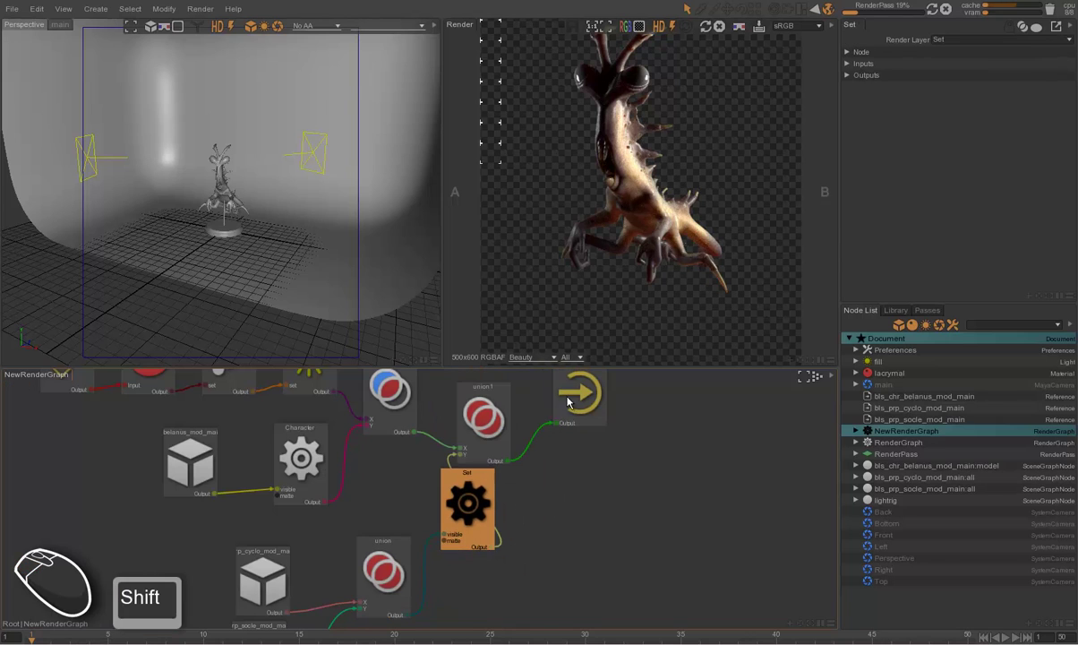
pyautogui.click(594, 398)
pyautogui.moveTo(528, 416); pyautogui.dragTo(571, 406)
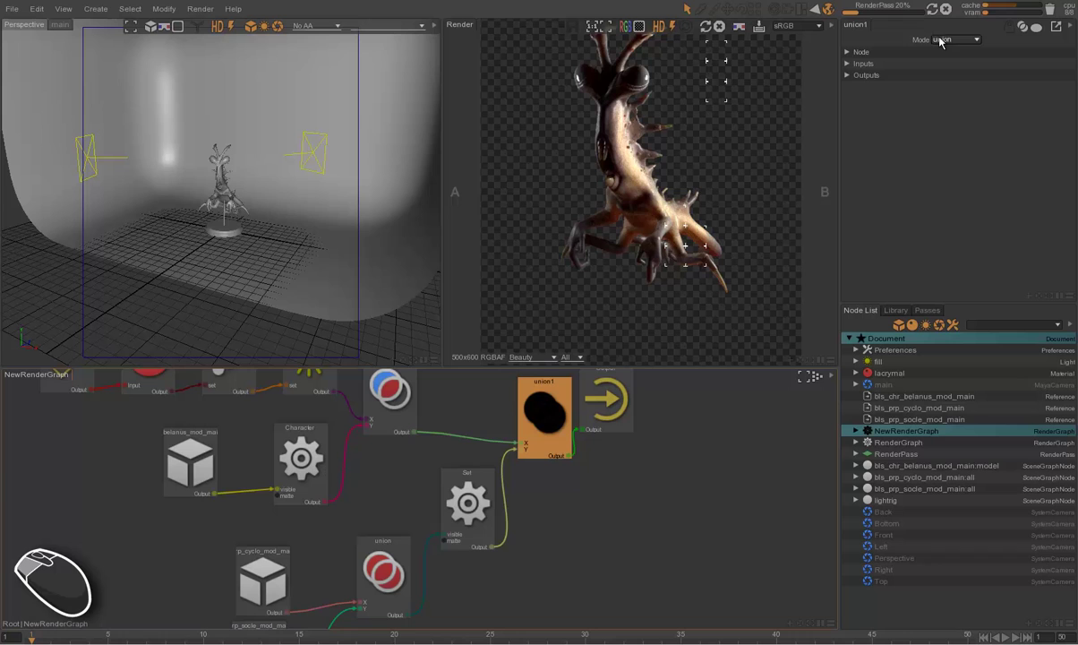
pyautogui.click(963, 44)
pyautogui.click(966, 82)
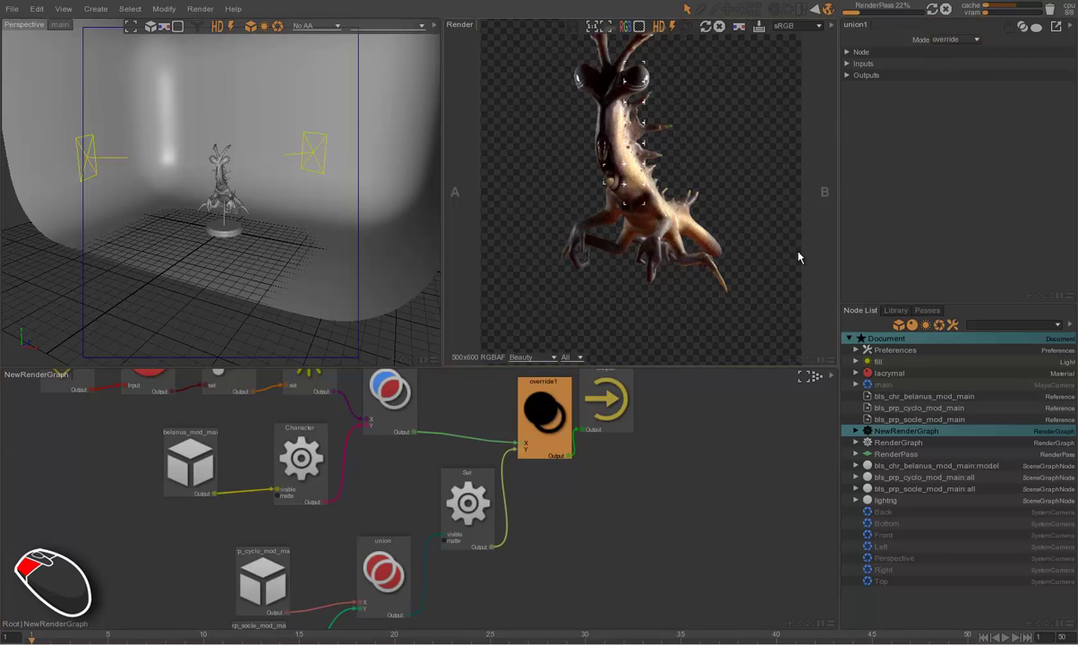
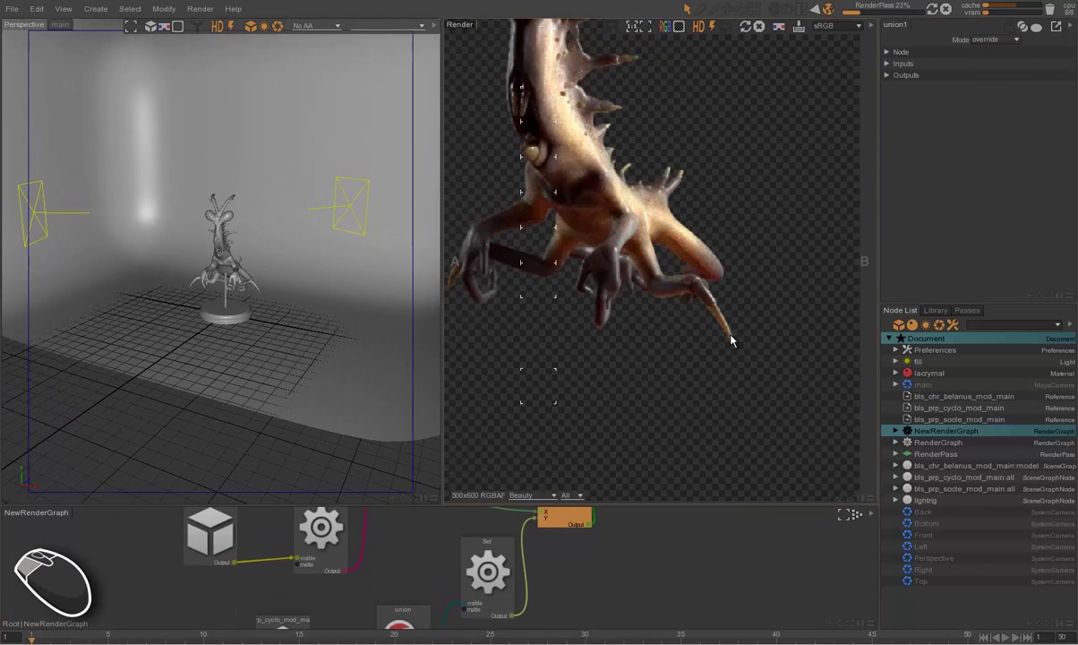
pyautogui.click(739, 340)
pyautogui.press('f')
pyautogui.press('F5')
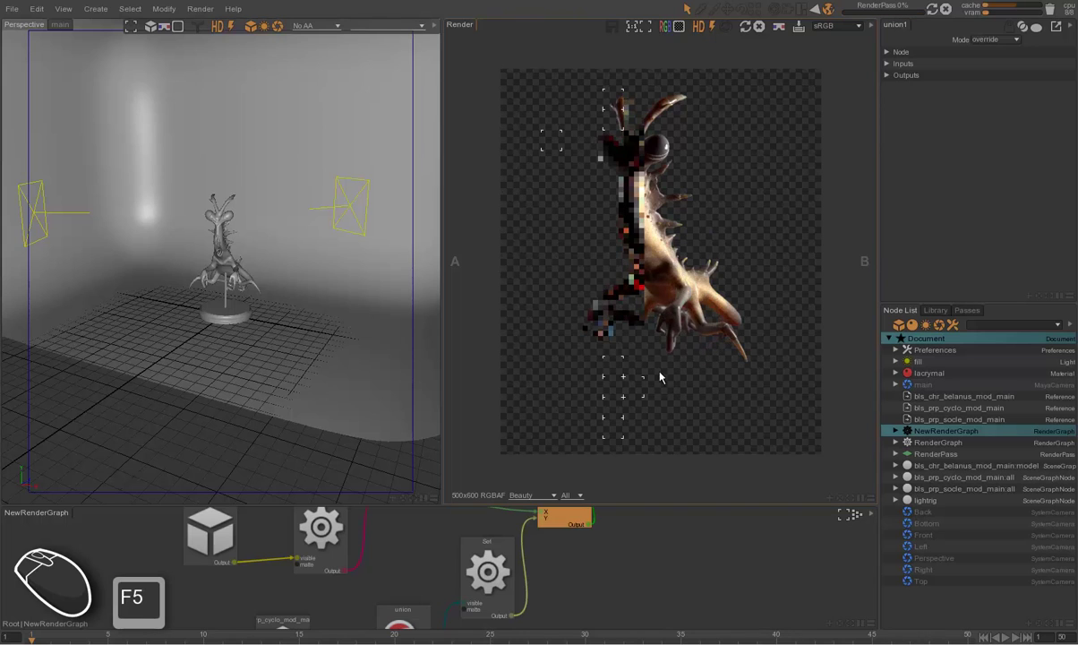
pyautogui.click(544, 499)
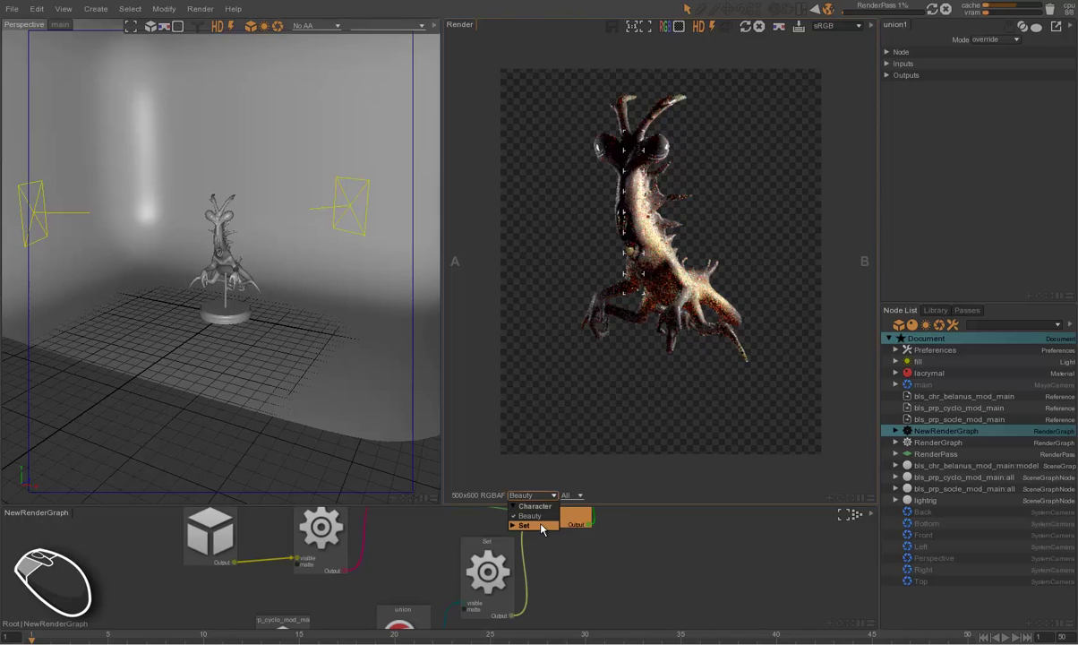
pyautogui.click(548, 530)
pyautogui.click(537, 528)
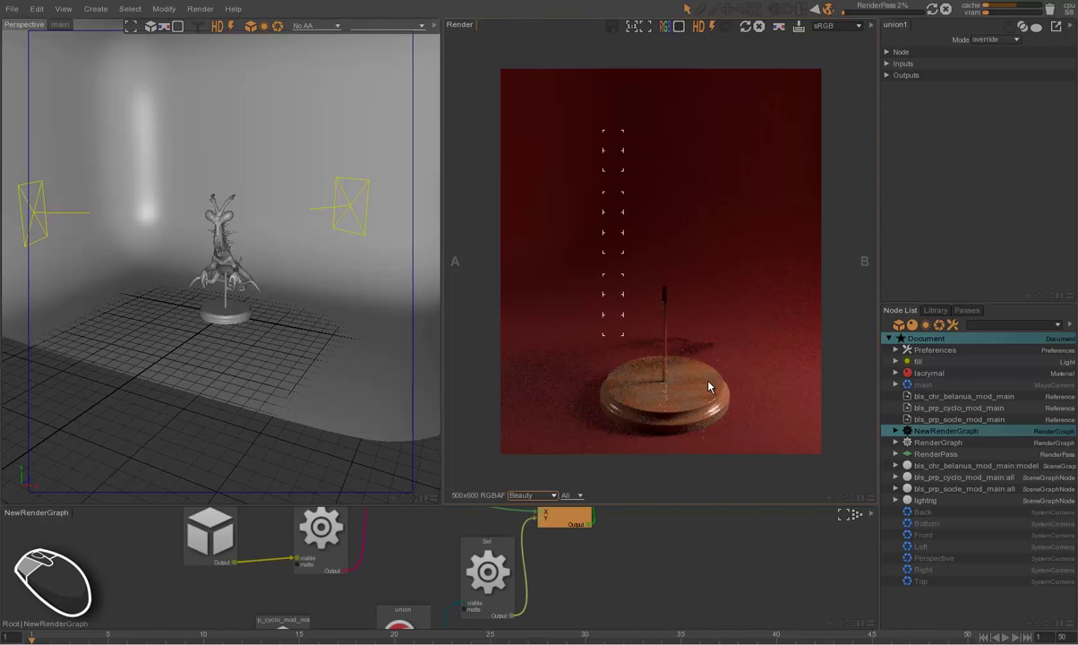
pyautogui.click(548, 496)
pyautogui.click(542, 512)
pyautogui.click(547, 520)
pyautogui.click(766, 28)
pyautogui.click(742, 127)
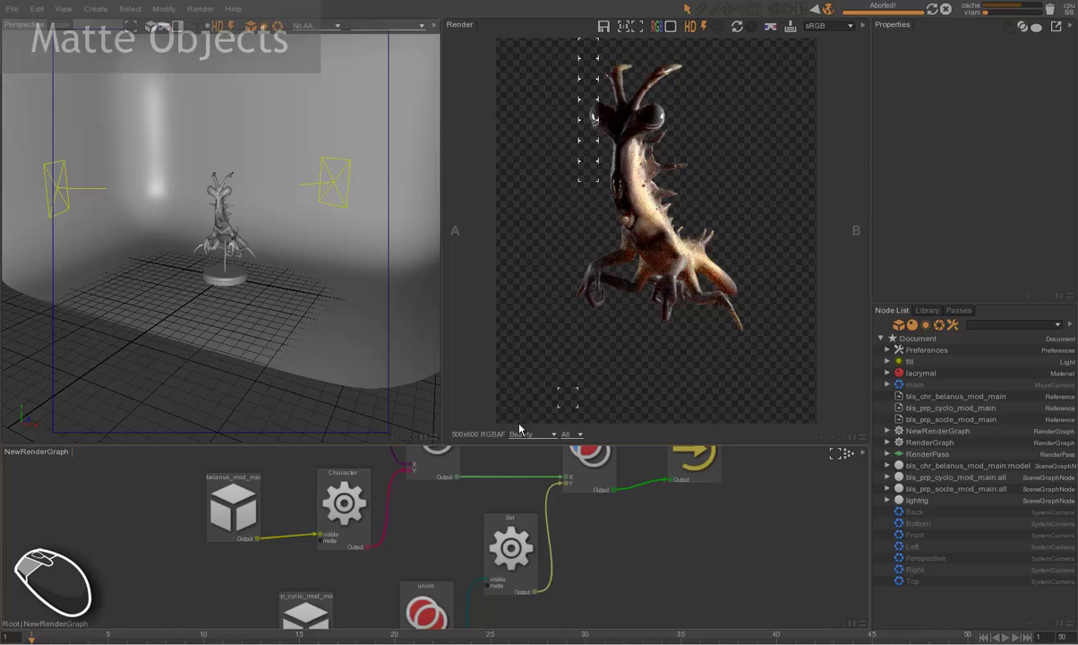
# Switch the render view between the Set and Character layers.
pyautogui.click(528, 439)
pyautogui.click(530, 470)
pyautogui.click(536, 464)
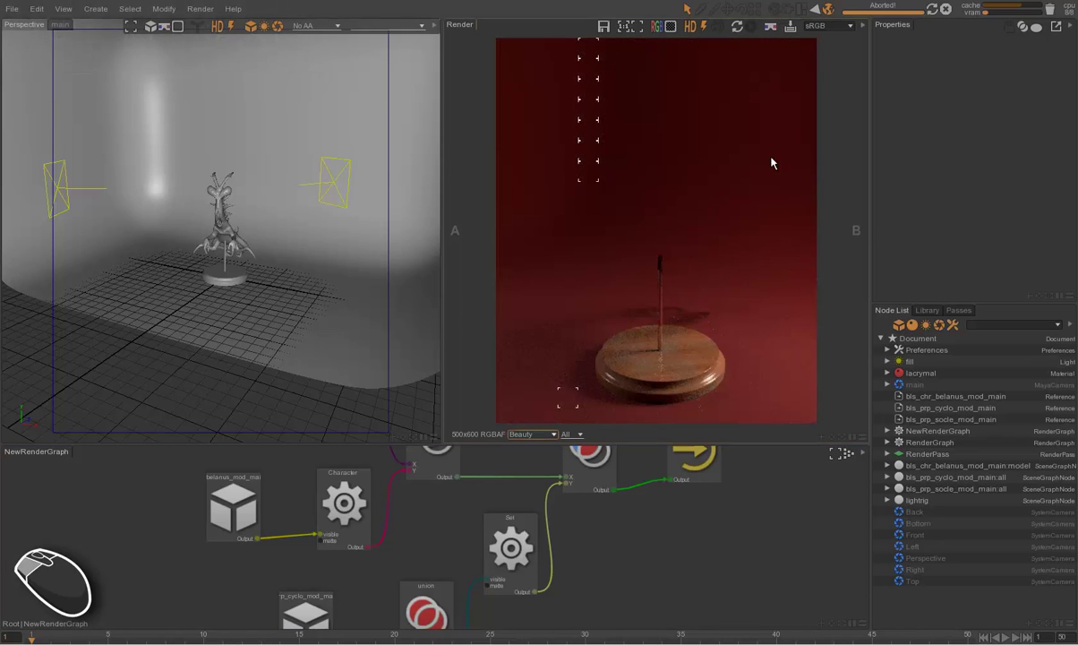
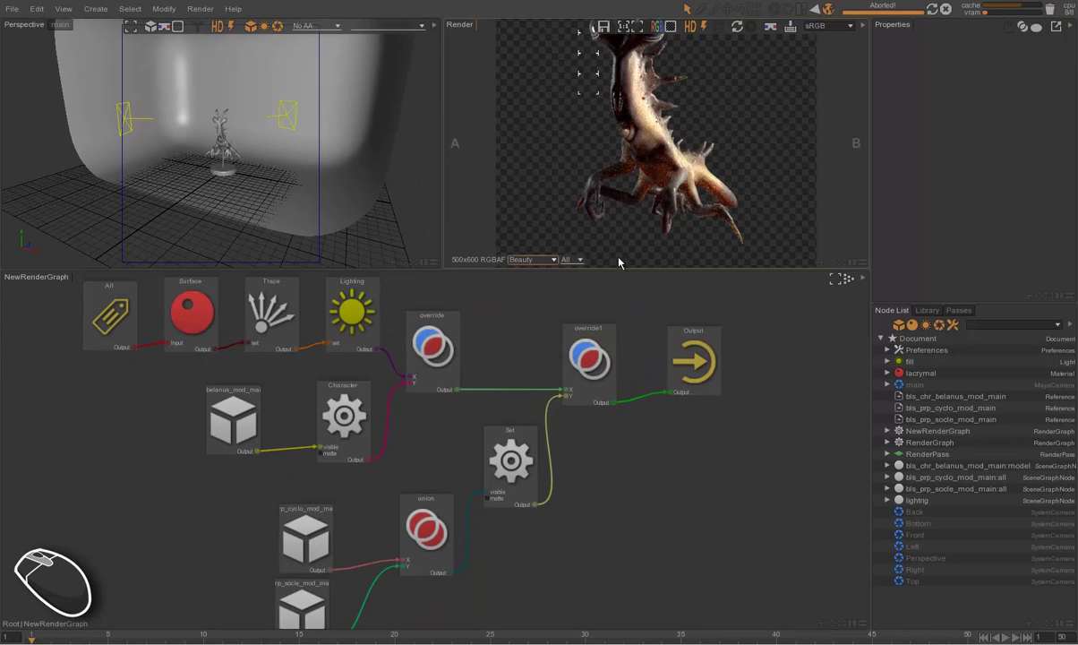
# Enlarge and frame the render graph, select the character model node and show the Passes list.
pyautogui.moveTo(629, 464); pyautogui.dragTo(656, 481)
pyautogui.moveTo(437, 480); pyautogui.dragTo(221, 423)
pyautogui.moveTo(249, 435); pyautogui.dragTo(135, 447)
pyautogui.moveTo(155, 522); pyautogui.dragTo(155, 490)
pyautogui.click(147, 450)
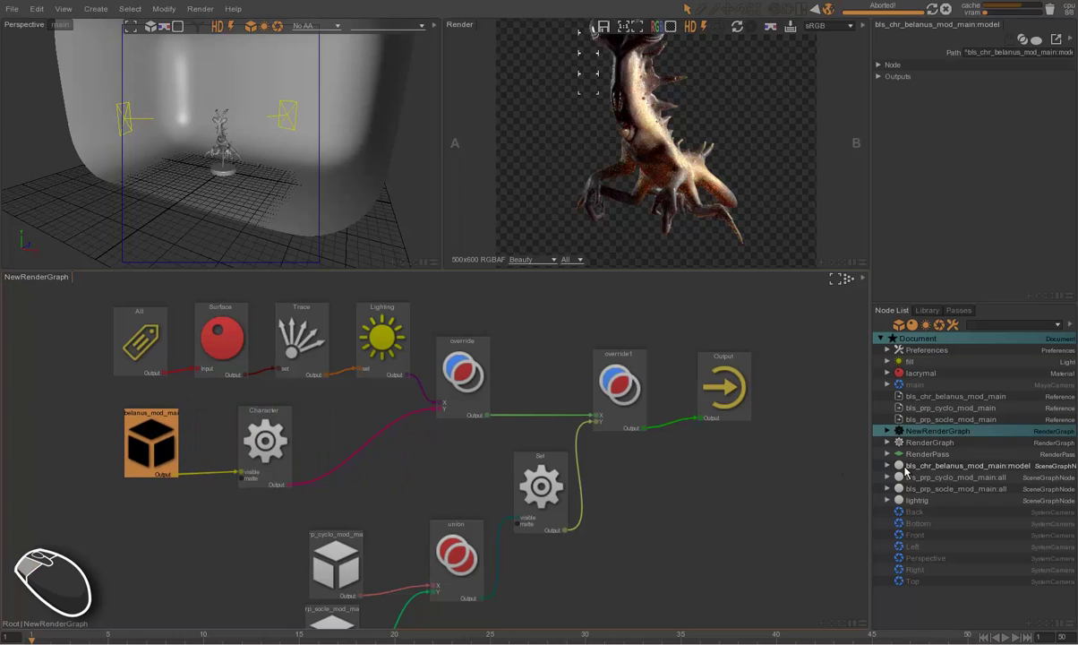
pyautogui.click(966, 314)
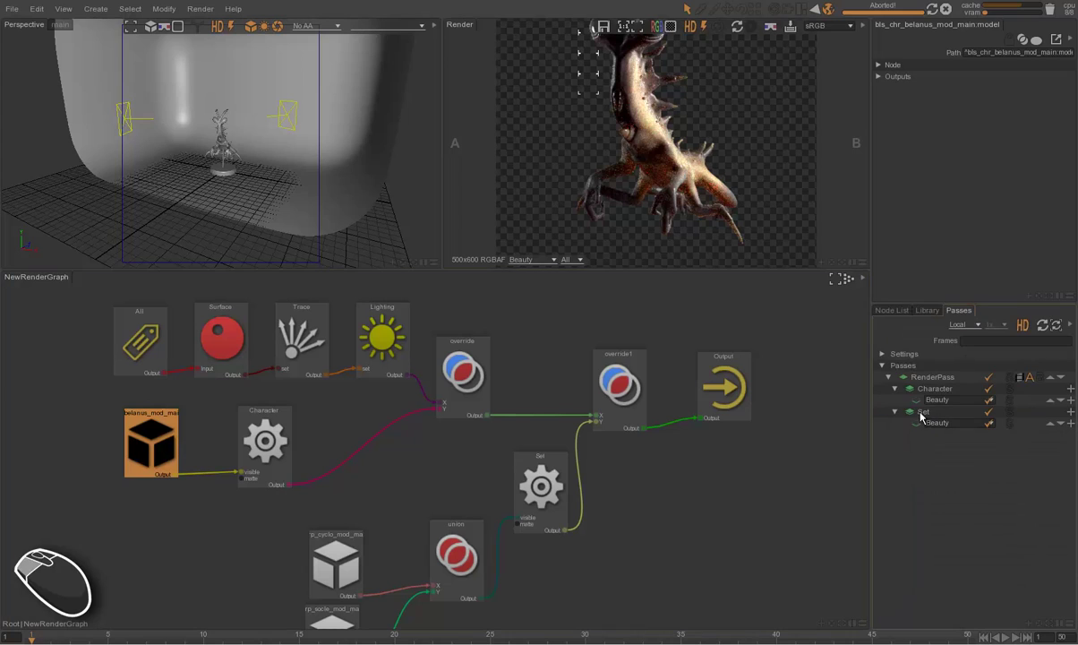
# Switch the workspace layout for a larger render view and passes list.
pyautogui.click(931, 413)
pyautogui.moveTo(419, 487); pyautogui.dragTo(403, 474)
pyautogui.moveTo(416, 475); pyautogui.dragTo(378, 445)
pyautogui.click(386, 460)
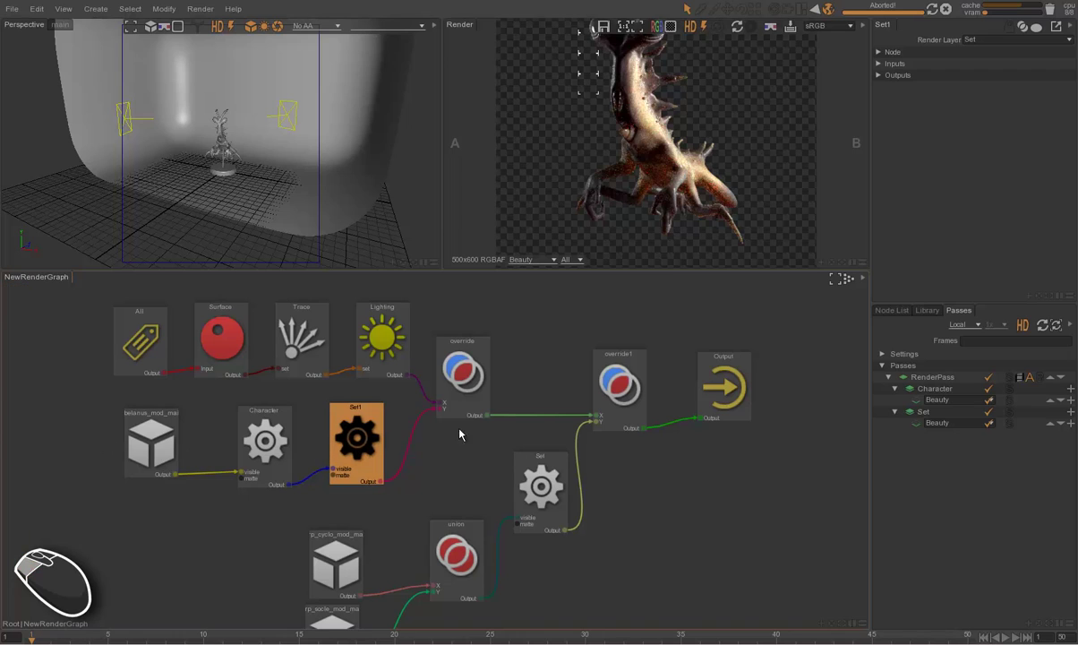
pyautogui.click(683, 218)
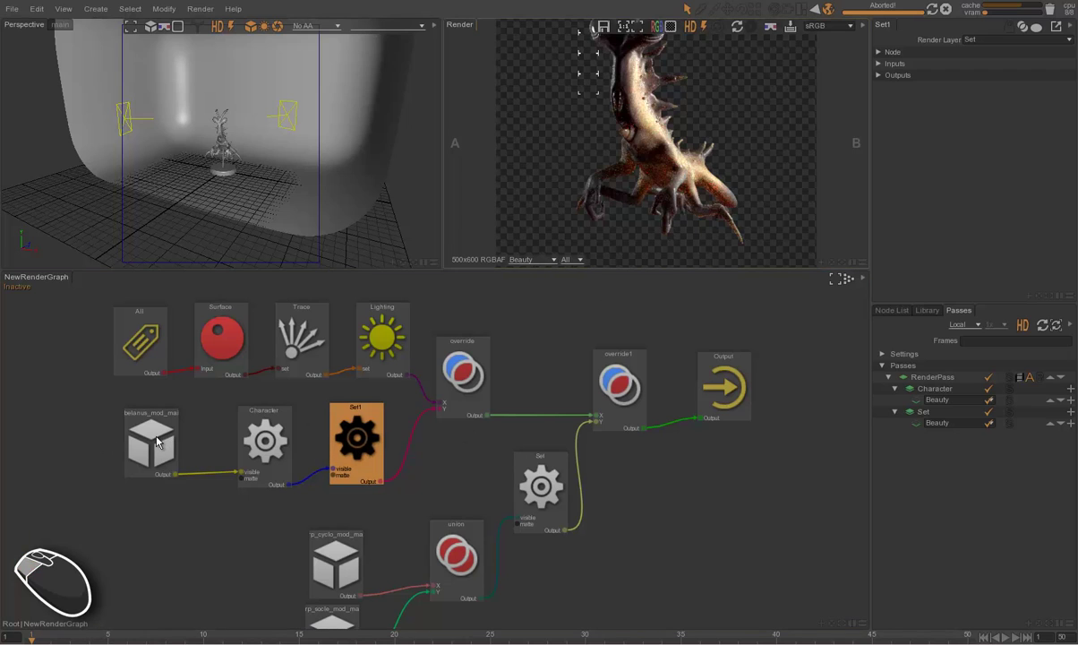
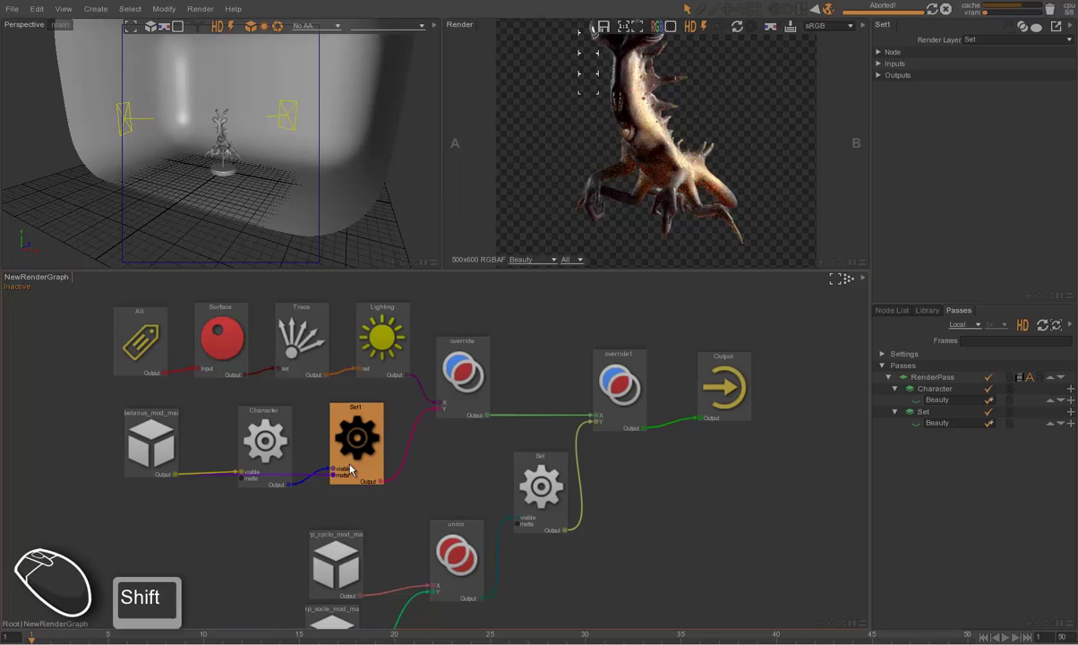
pyautogui.click(667, 310)
# Select the Character layer's Beauty output, view it in the render panel and relaunch the render.
pyautogui.click(539, 259)
pyautogui.click(542, 290)
pyautogui.click(643, 227)
pyautogui.middleClick(644, 250)
pyautogui.click(541, 414)
pyautogui.click(534, 444)
pyautogui.click(535, 437)
pyautogui.click(659, 269)
pyautogui.press('F5')
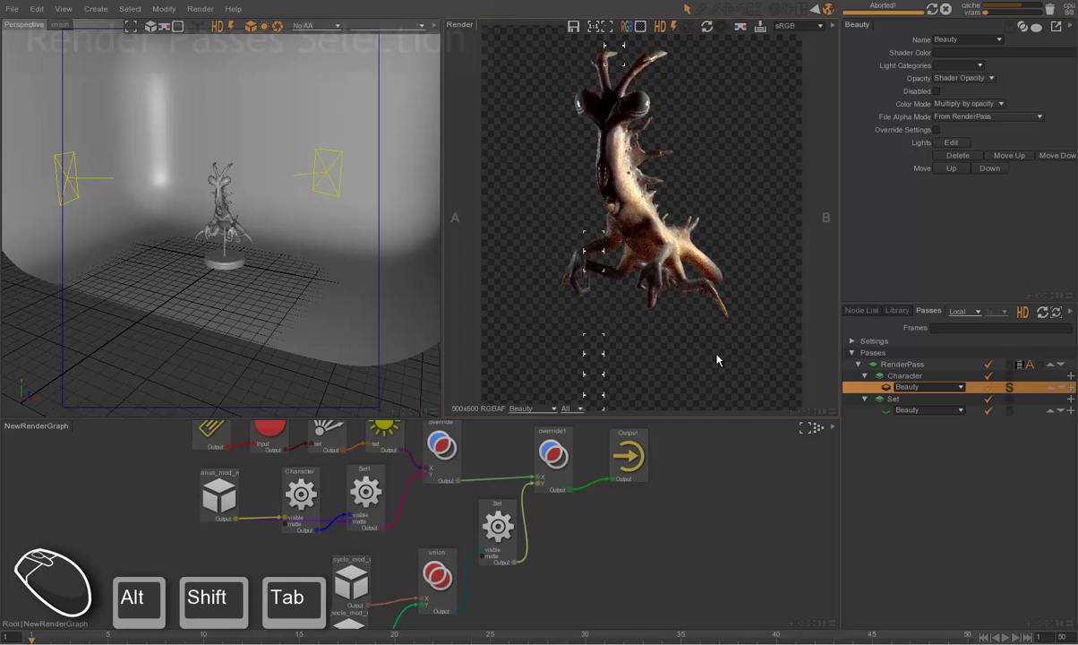
pyautogui.click(720, 359)
pyautogui.middleClick(769, 396)
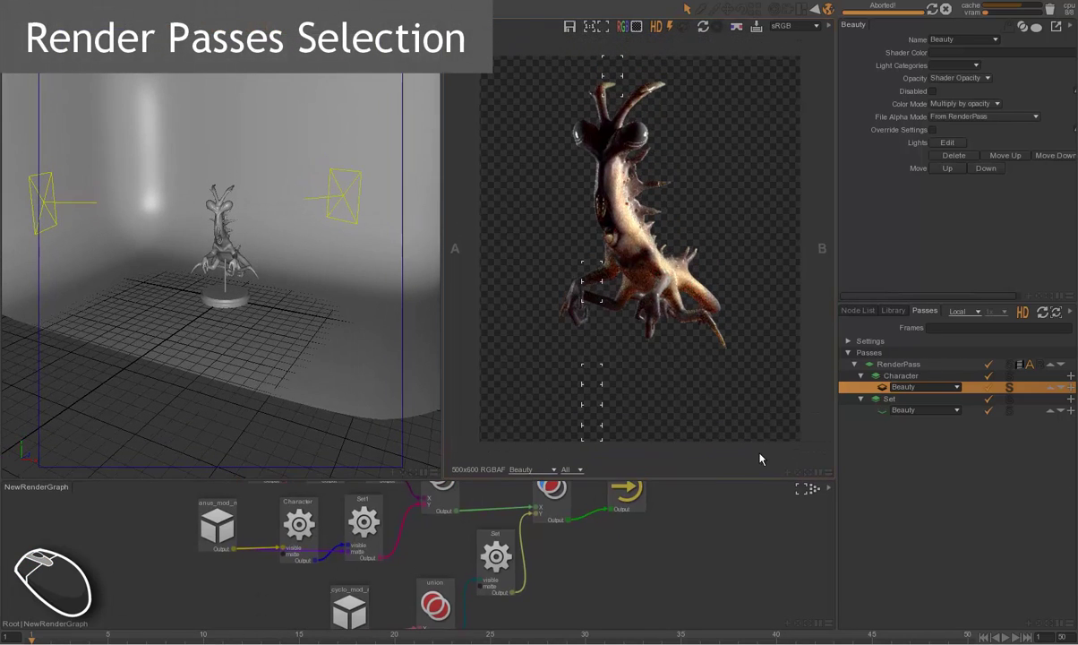
pyautogui.middleClick(769, 443)
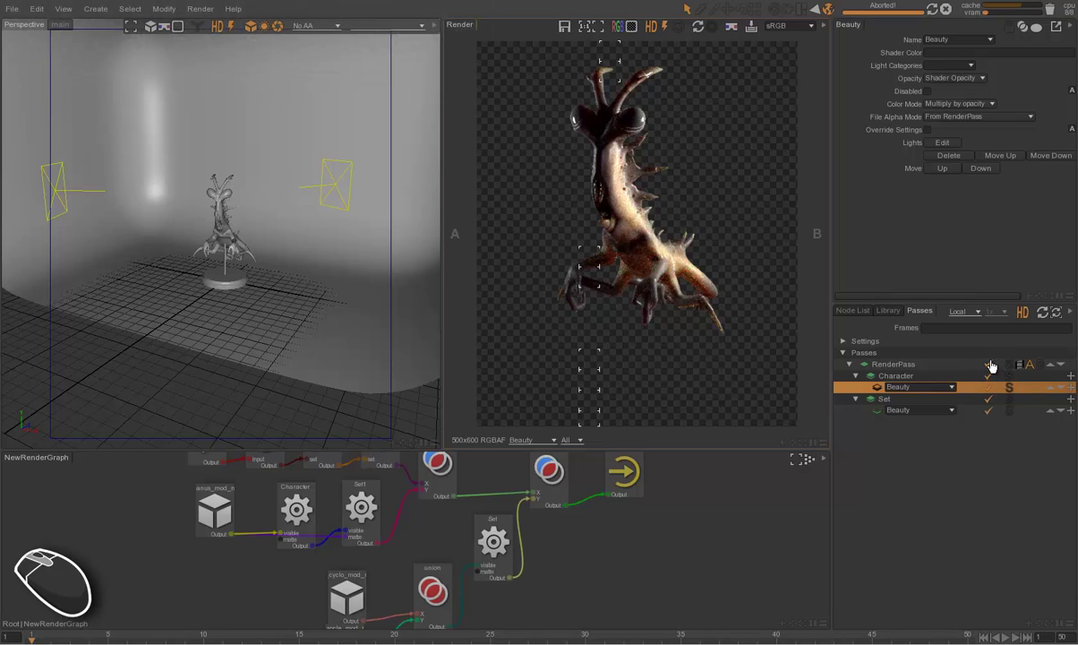
pyautogui.click(992, 371)
pyautogui.click(987, 377)
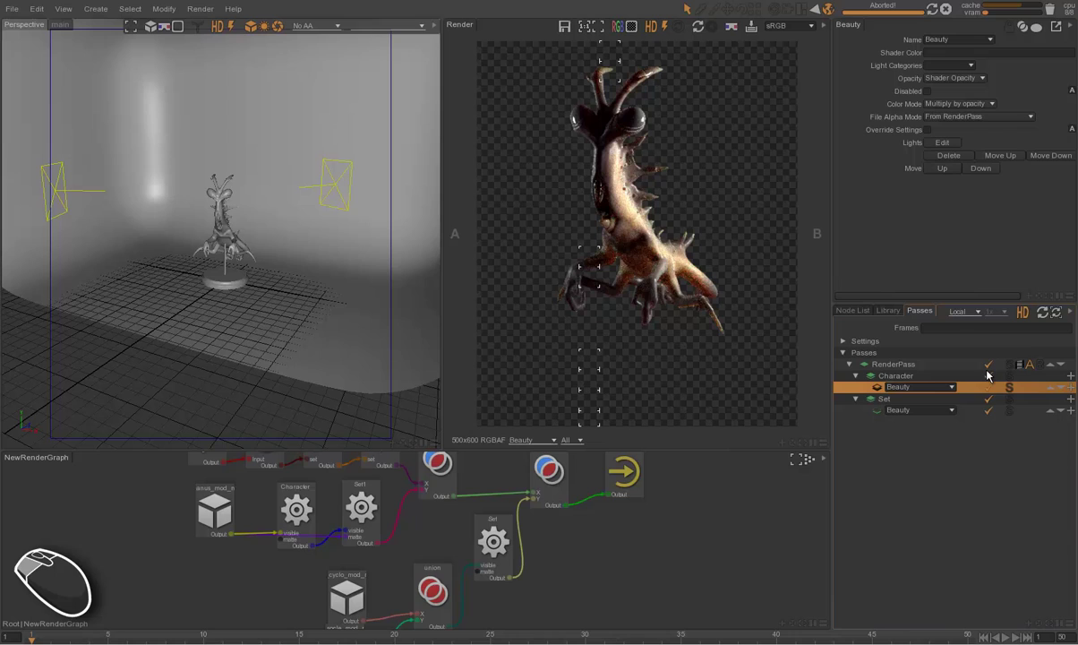
pyautogui.click(993, 385)
pyautogui.click(990, 384)
pyautogui.click(991, 396)
pyautogui.click(988, 393)
pyautogui.click(991, 405)
pyautogui.click(988, 408)
pyautogui.click(989, 421)
pyautogui.click(996, 422)
pyautogui.moveTo(738, 339); pyautogui.dragTo(661, 339)
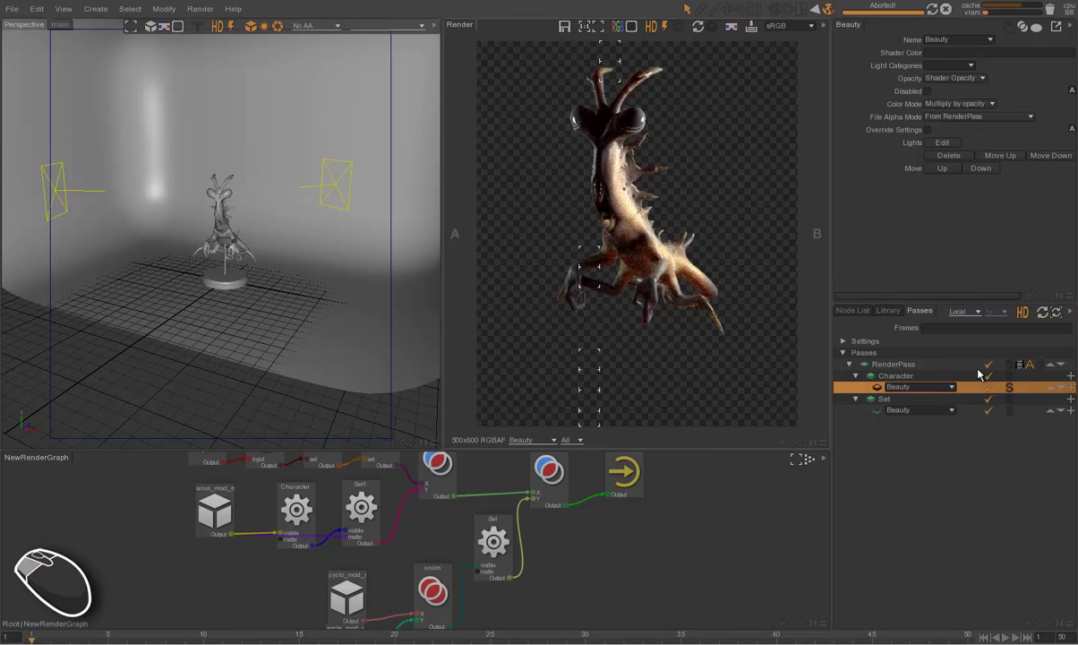
pyautogui.click(993, 381)
pyautogui.click(714, 310)
pyautogui.press('F5')
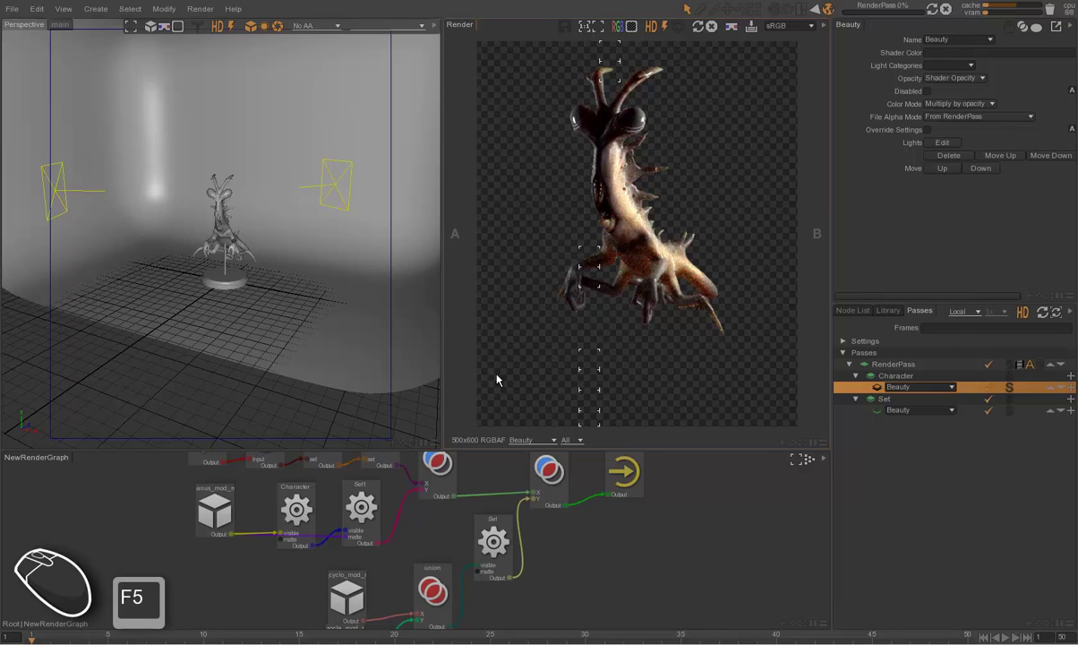
pyautogui.doubleClick(537, 438)
pyautogui.click(531, 476)
pyautogui.click(533, 476)
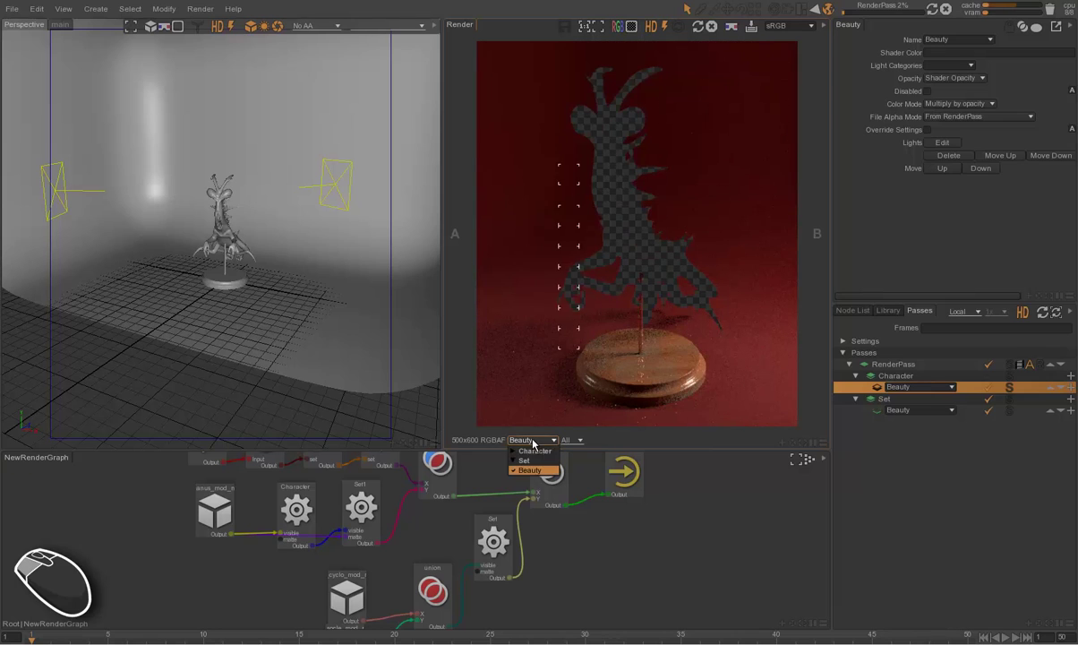
pyautogui.click(536, 454)
pyautogui.click(539, 460)
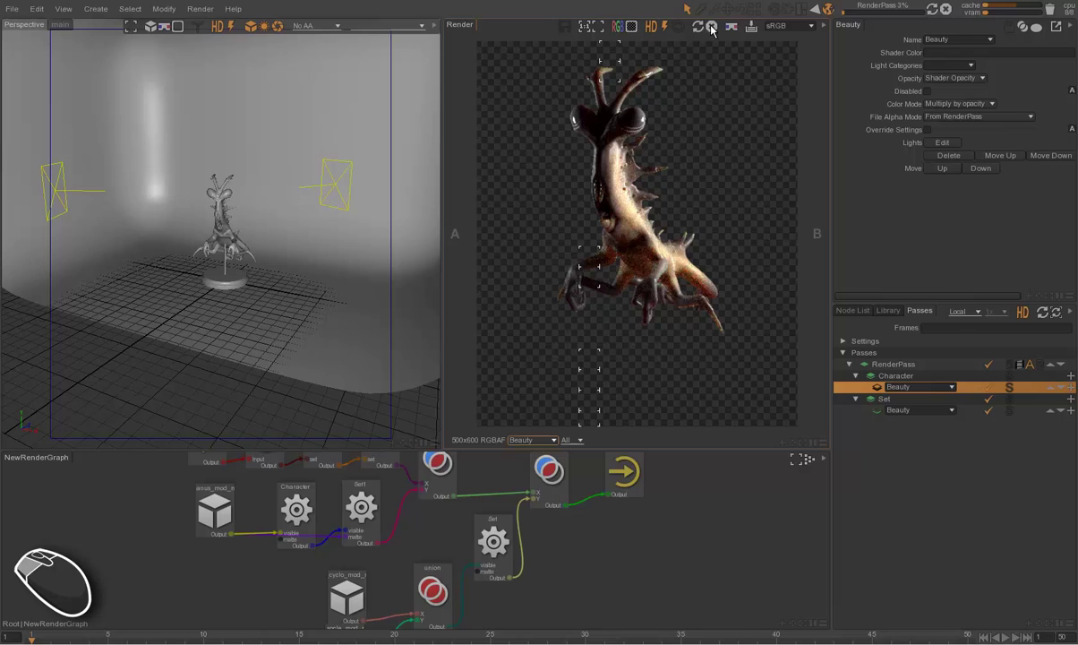
pyautogui.click(713, 26)
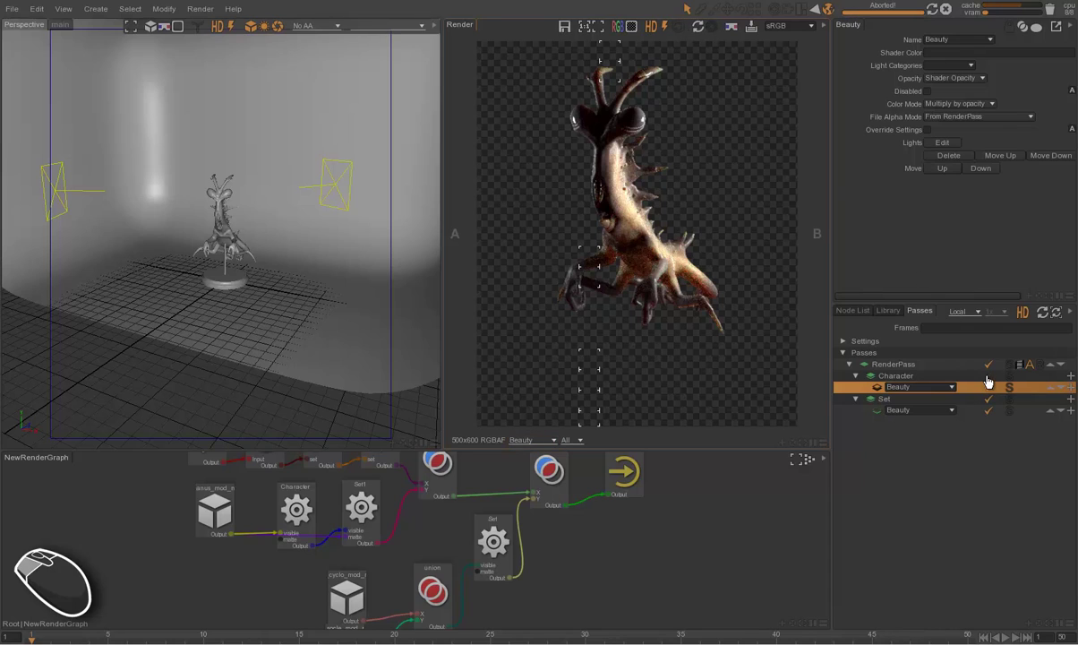
# Solo the Character layer in the Passes panel and start a fresh render.
pyautogui.click(990, 383)
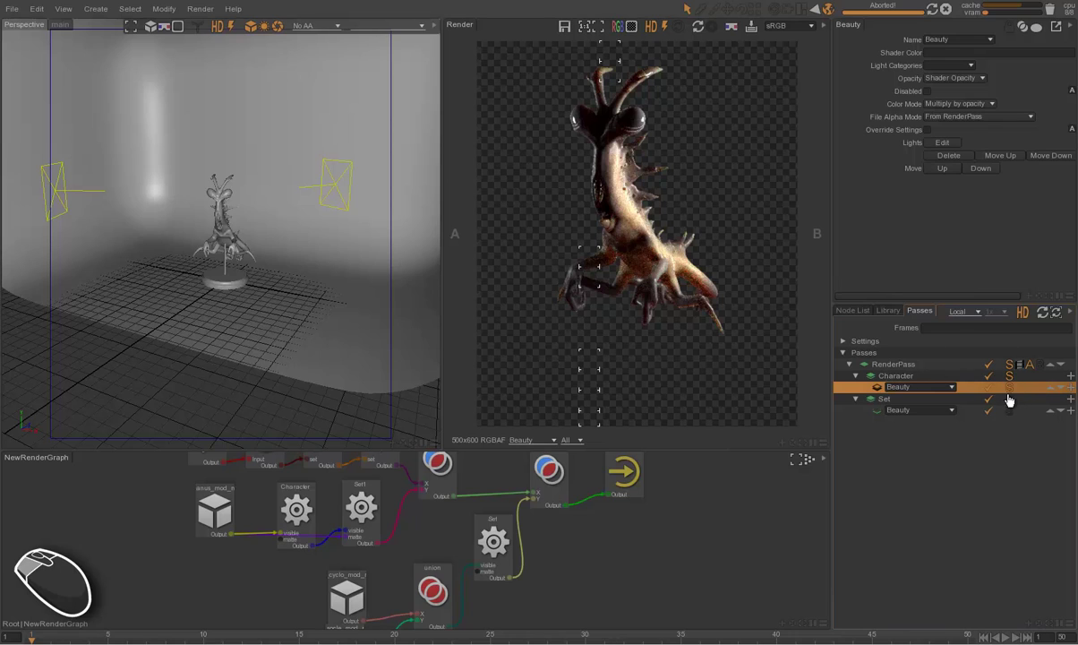
pyautogui.click(740, 312)
pyautogui.click(730, 326)
pyautogui.press('F5')
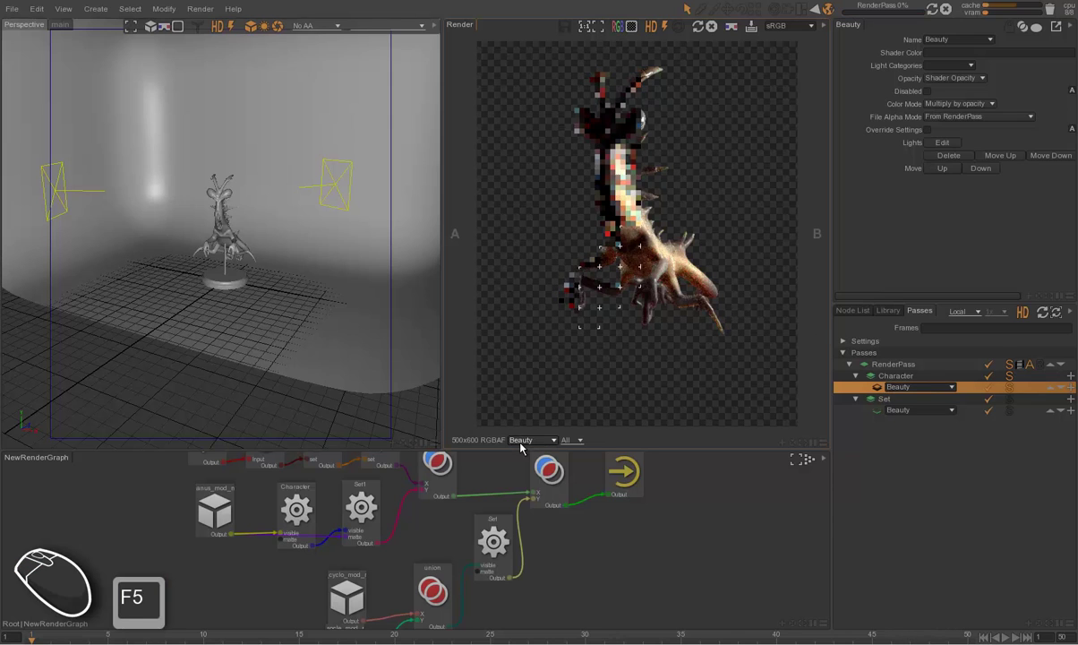
# View the Set layer's render with its hole, then the Character layer, and abort the render.
pyautogui.click(530, 440)
pyautogui.click(525, 475)
pyautogui.click(533, 476)
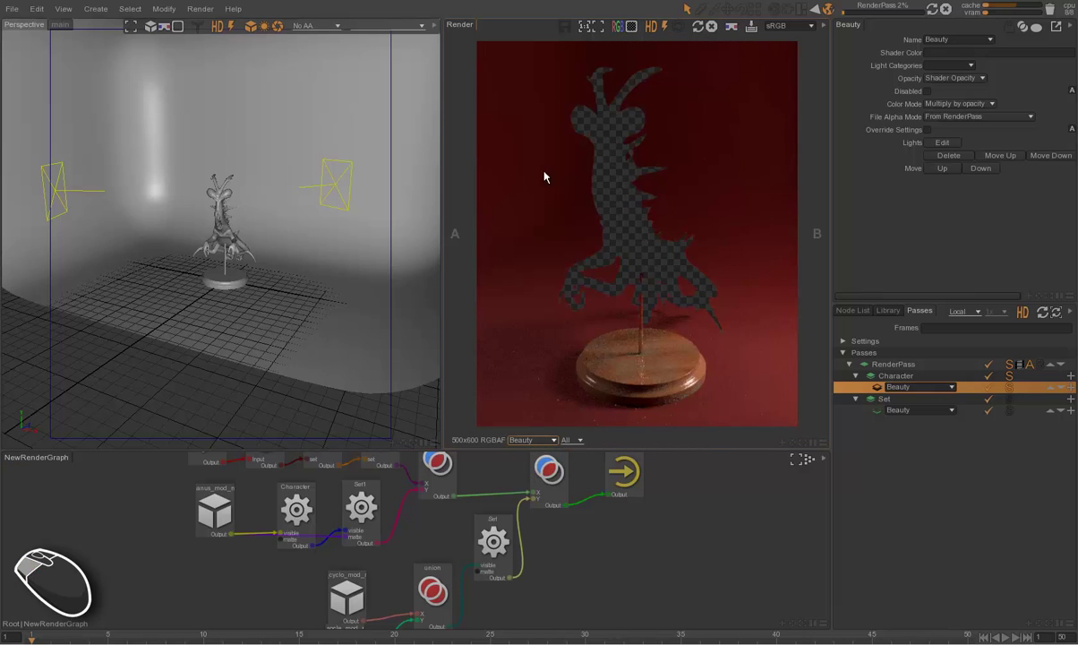
pyautogui.click(528, 447)
pyautogui.click(532, 460)
pyautogui.click(535, 463)
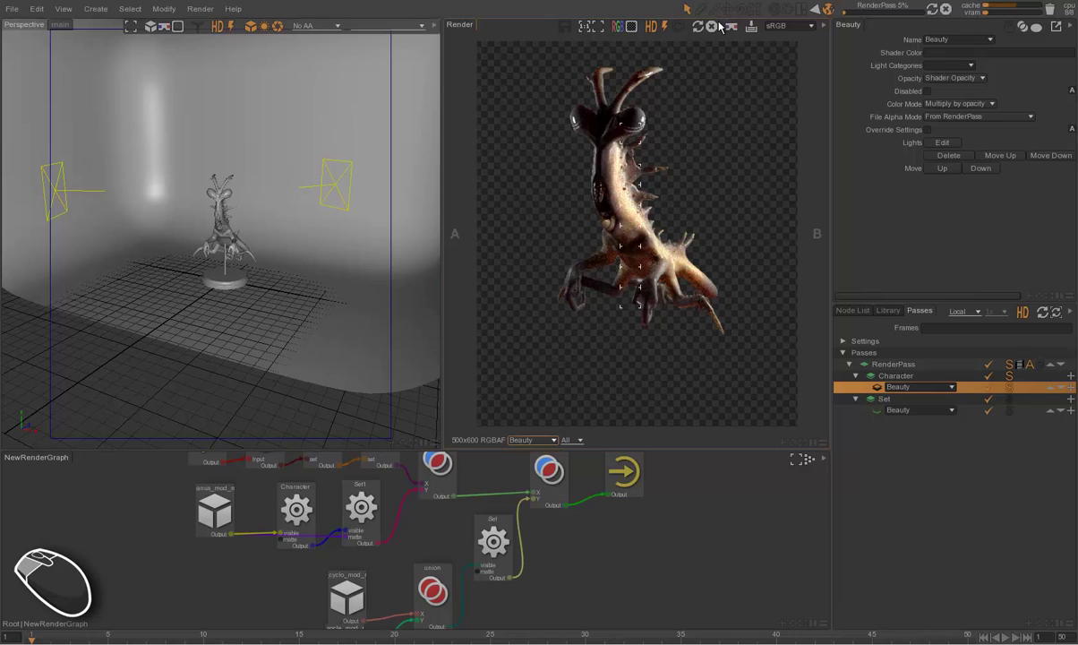
pyautogui.click(715, 30)
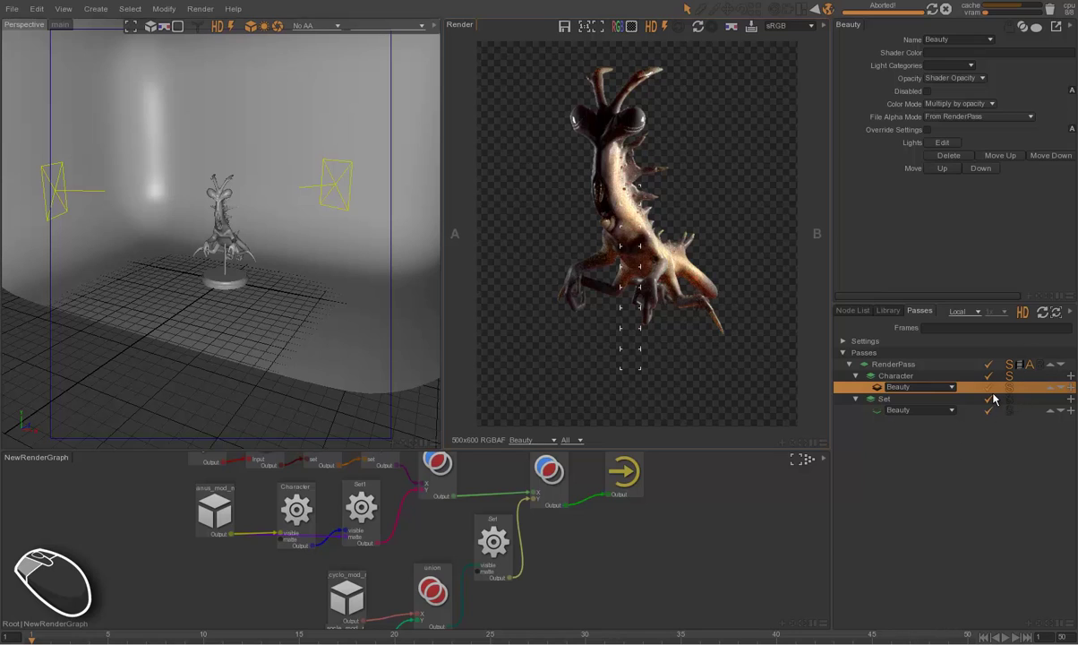
# Select the Character layer and its Beauty output to show the Beauty output's properties again.
pyautogui.click(780, 381)
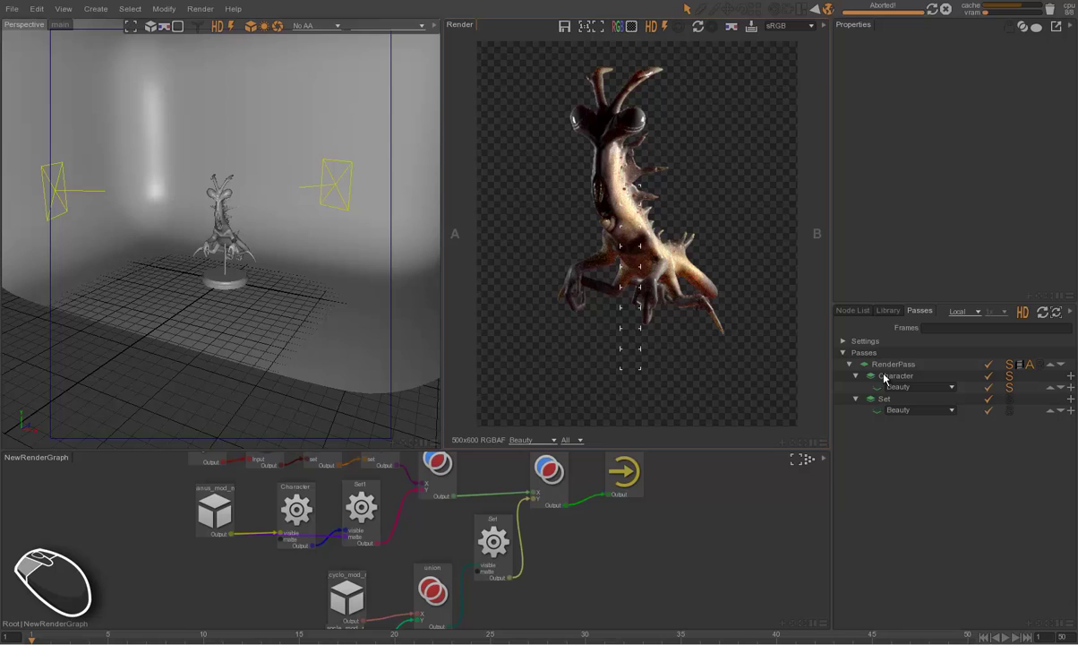
pyautogui.click(892, 377)
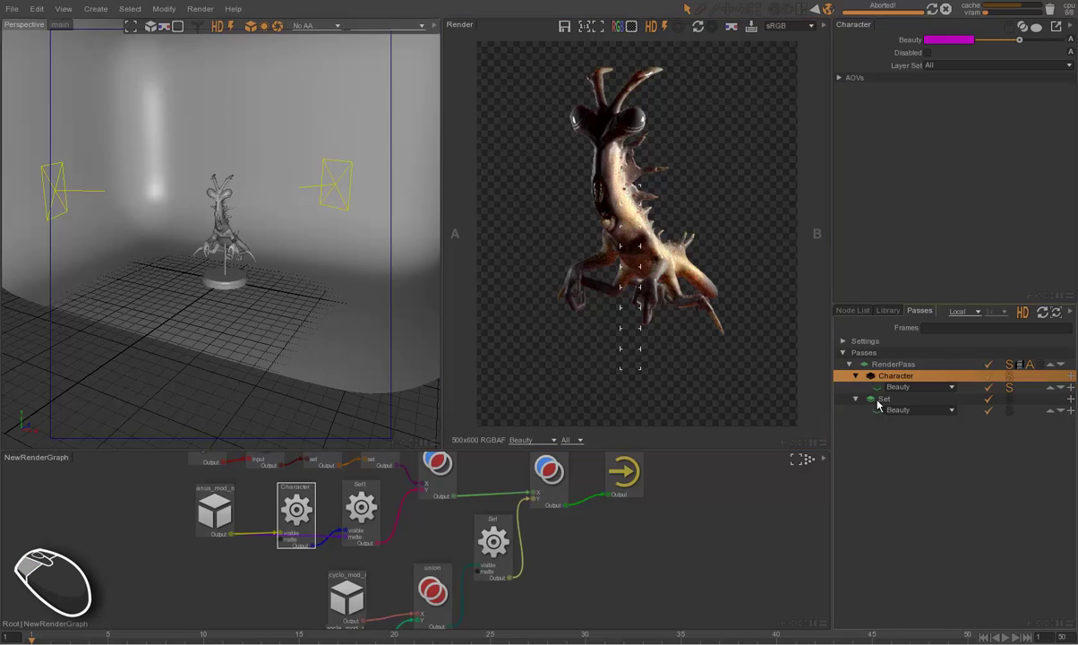
pyautogui.moveTo(860, 393); pyautogui.dragTo(745, 321)
pyautogui.moveTo(876, 410); pyautogui.dragTo(704, 306)
pyautogui.click(863, 384)
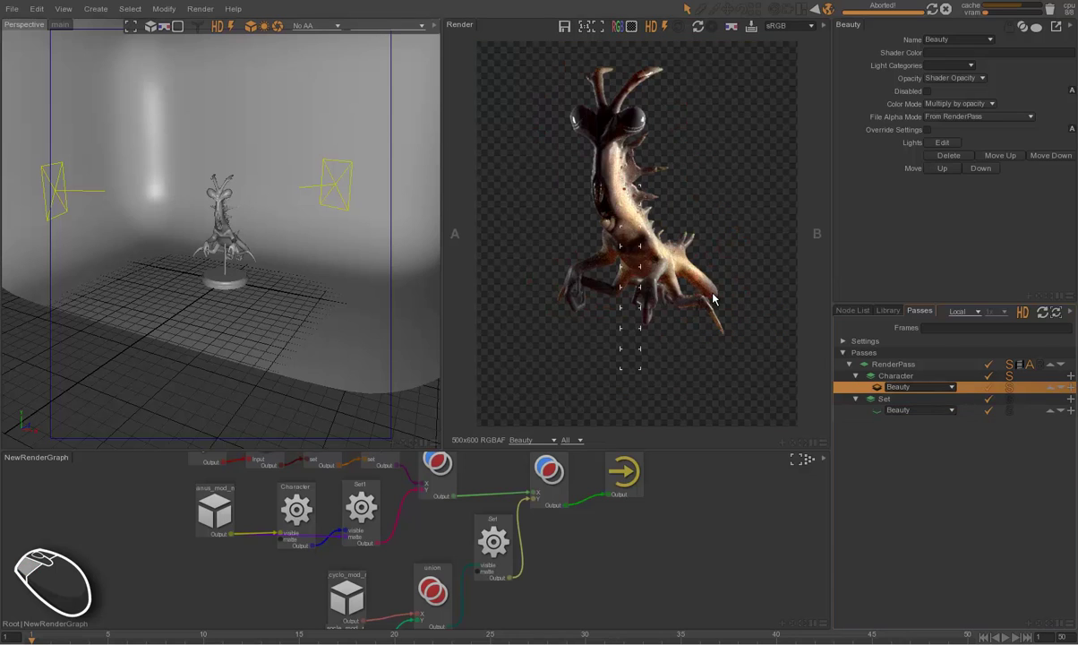